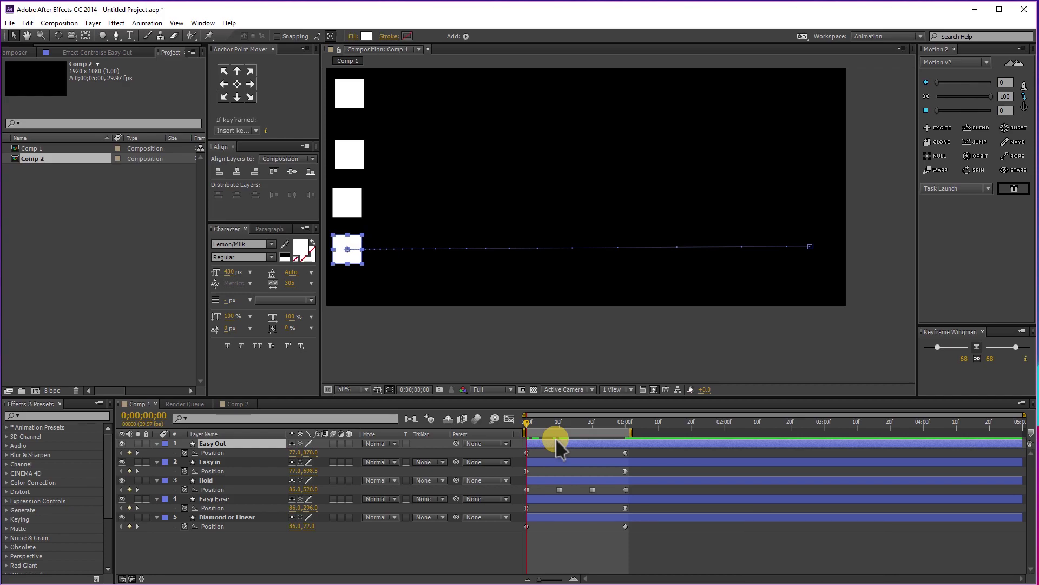
Scrub through the squares' animation, comparing the Easy Ease and Hold layers' motion.
drag(360, 562, 300, 558)
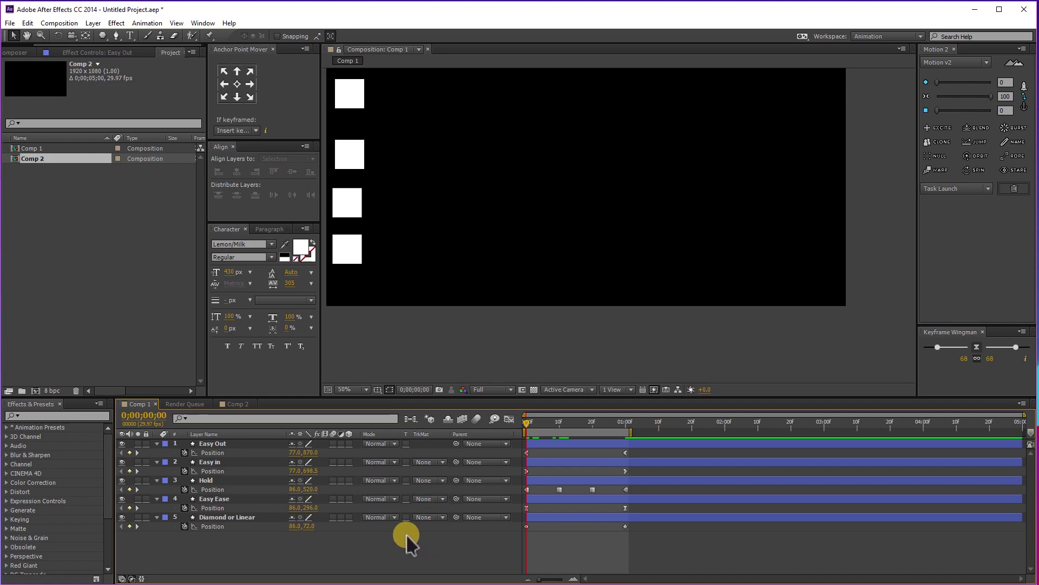
drag(376, 542, 270, 525)
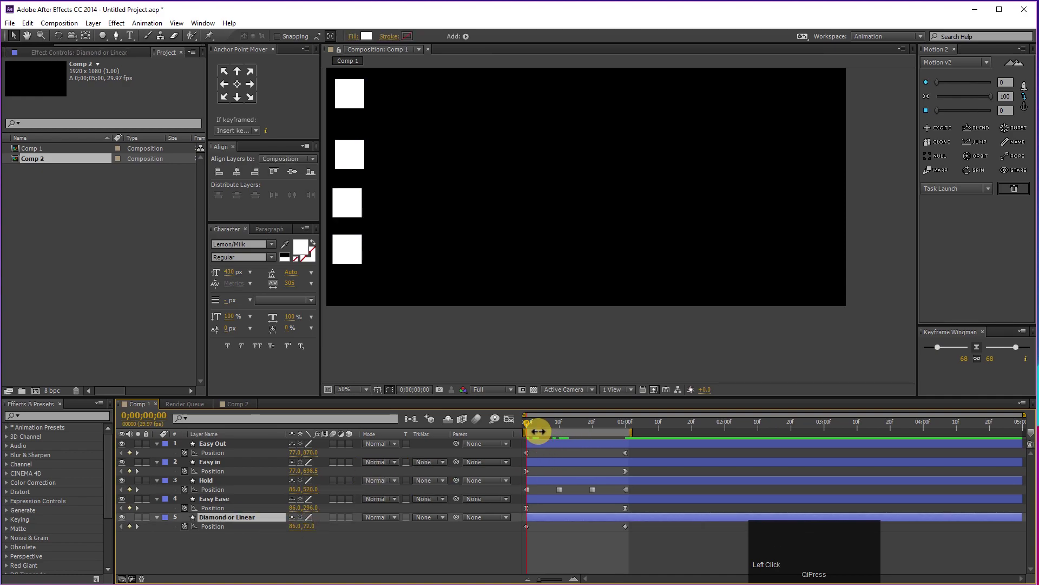
drag(541, 434, 672, 524)
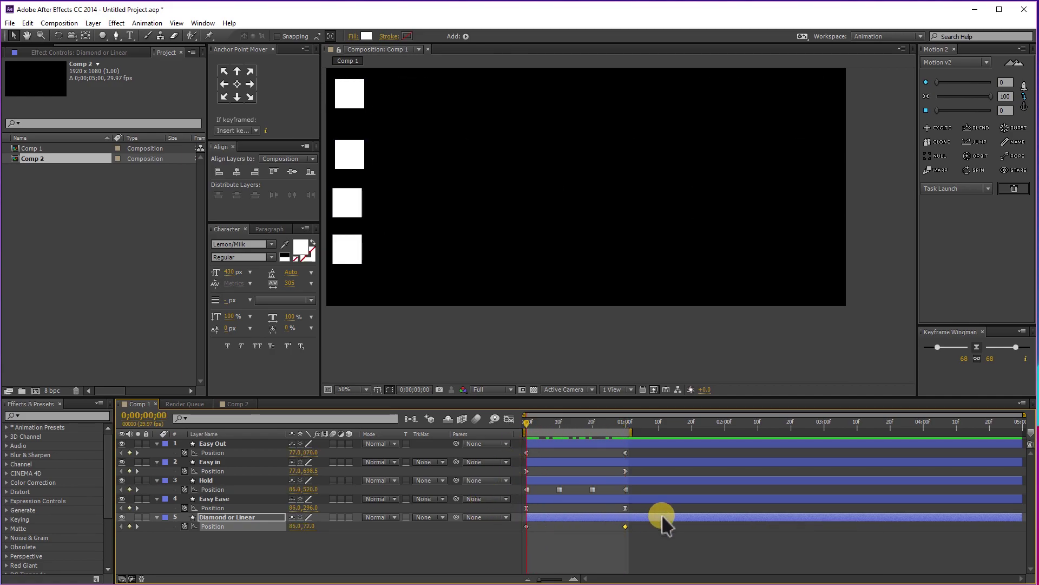
click(537, 516)
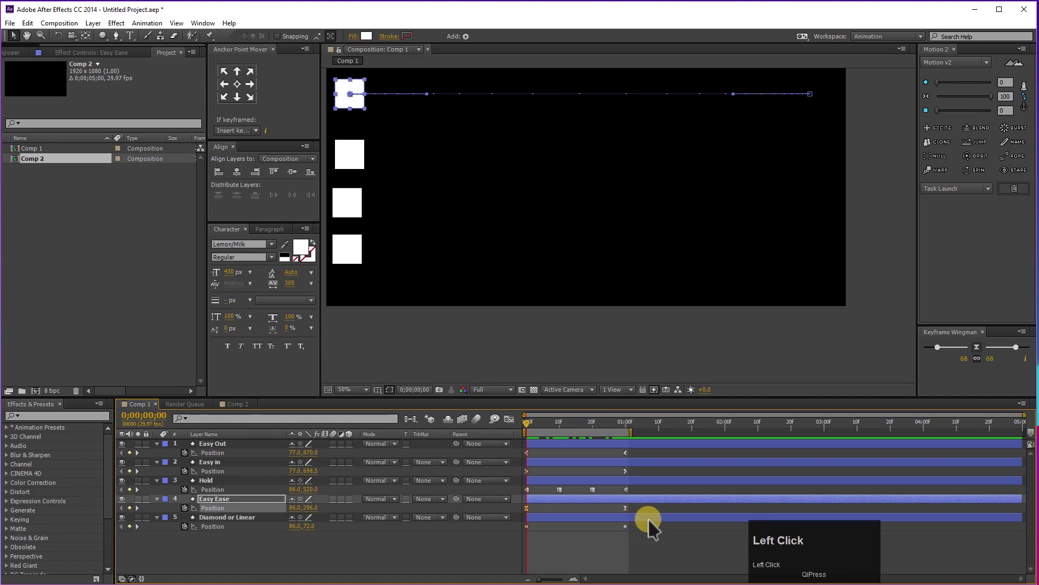
drag(534, 541, 520, 425)
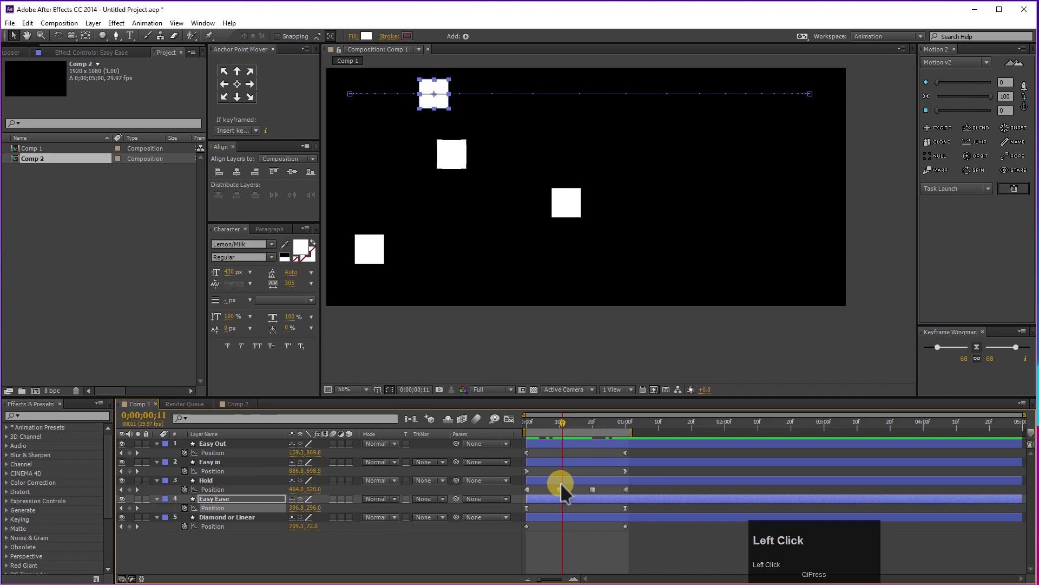
click(570, 491)
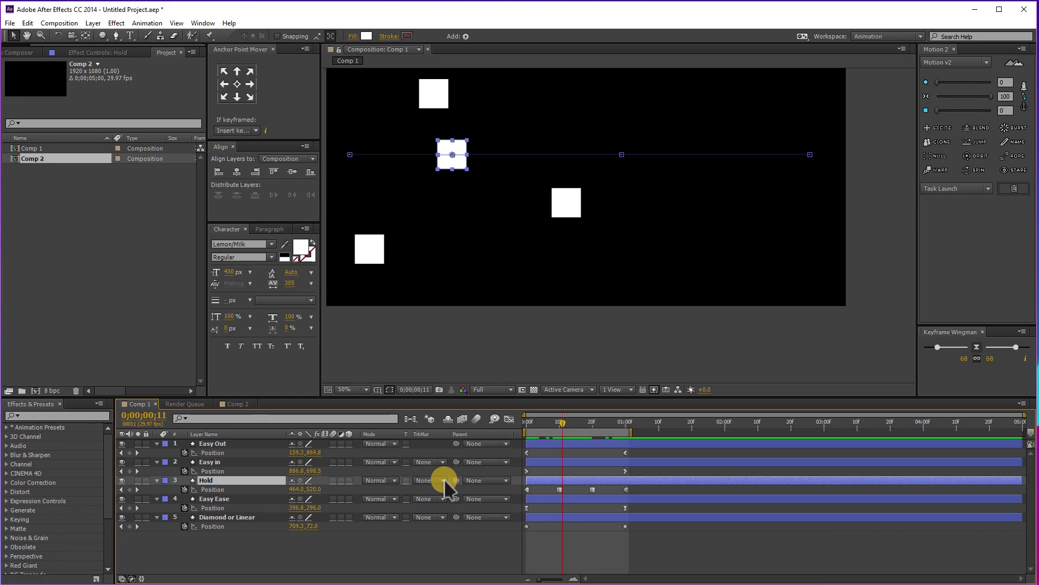
drag(559, 429, 356, 167)
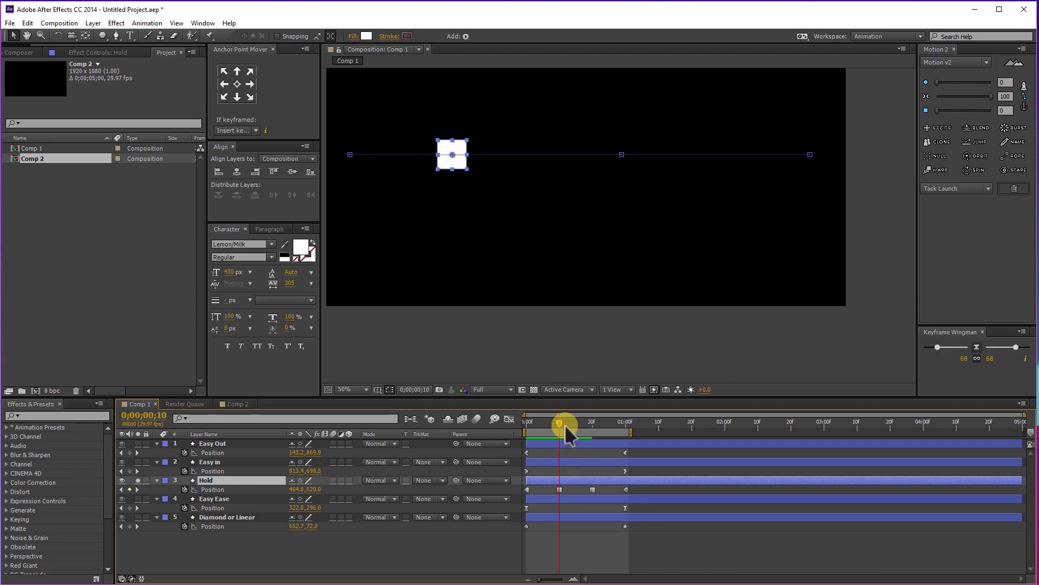
drag(584, 431, 144, 525)
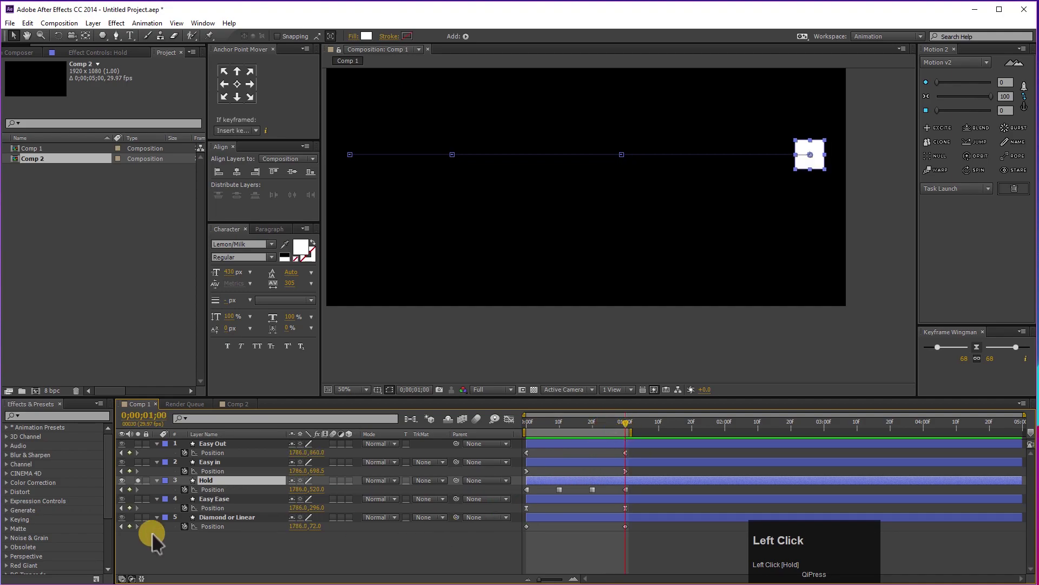
drag(144, 525, 540, 433)
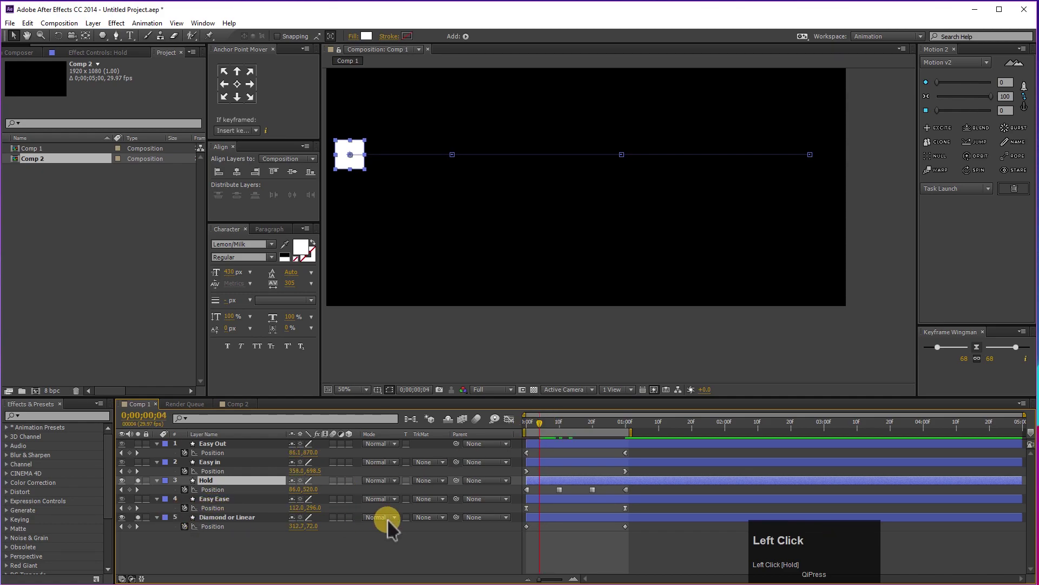
key(space)
Preview the Hold layer's motion again and return to the first frame with nothing selected.
click(149, 524)
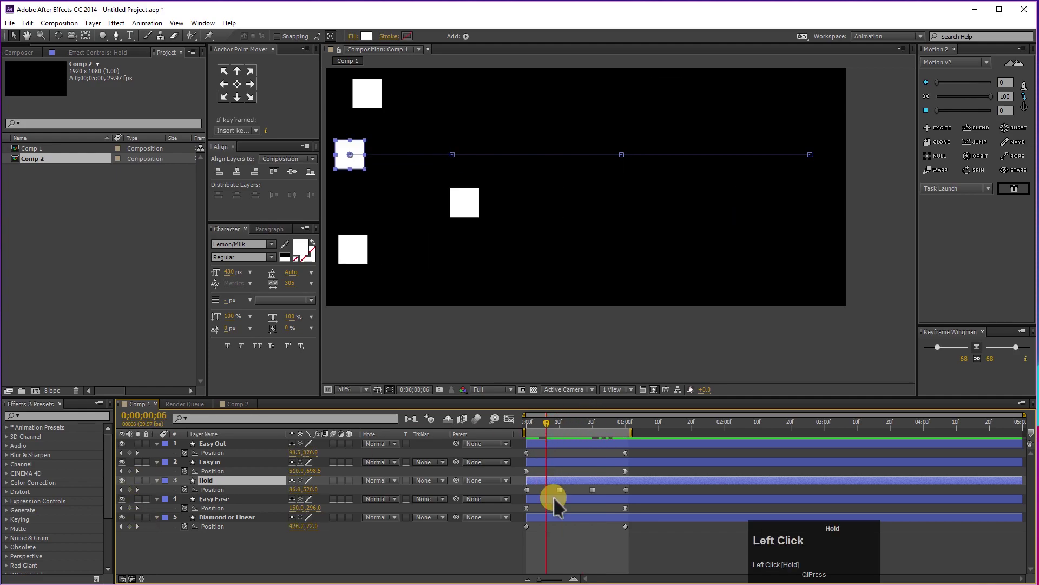
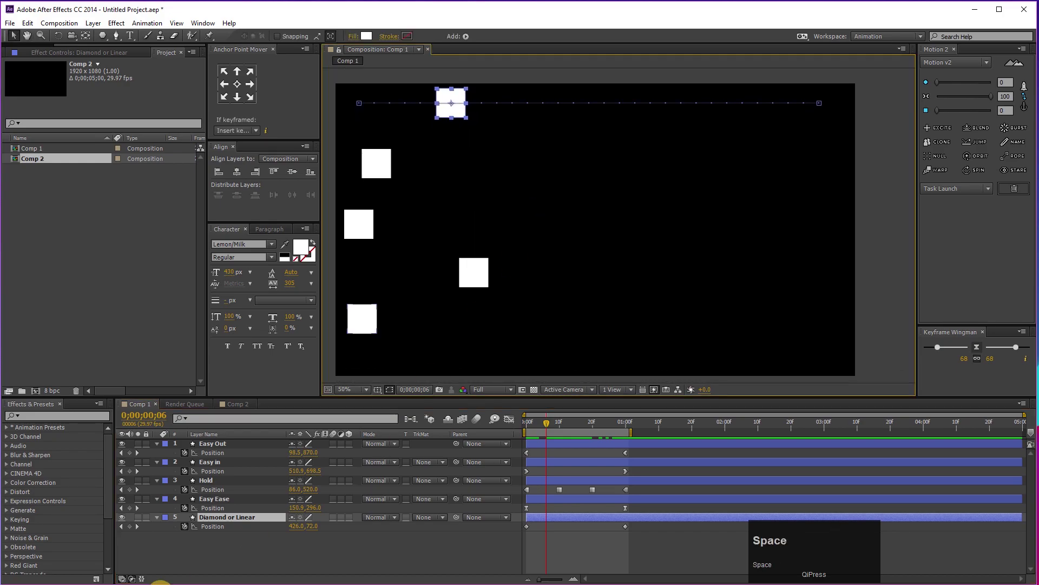
click(146, 526)
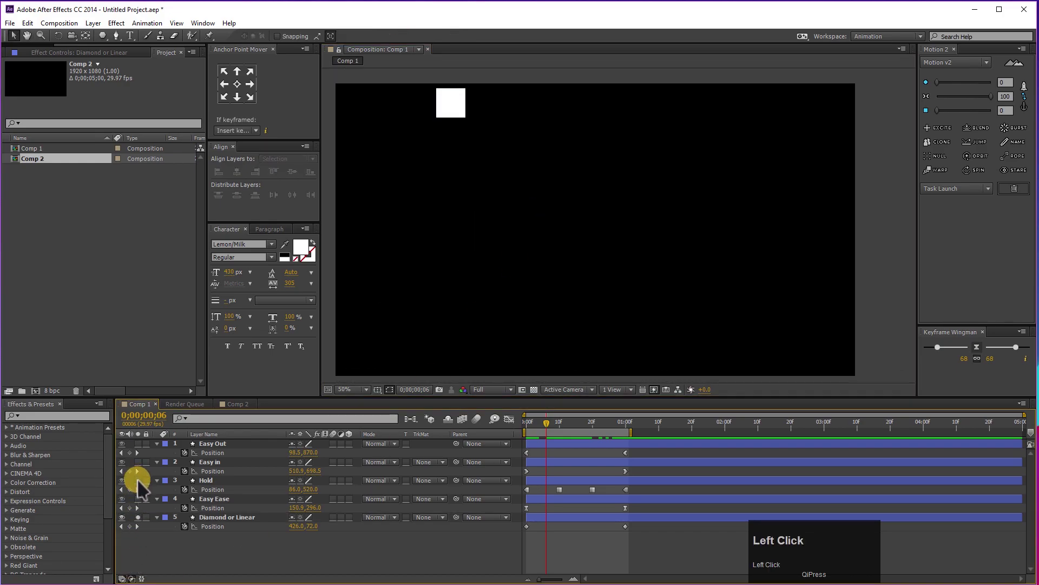
key(space)
drag(571, 434, 471, 241)
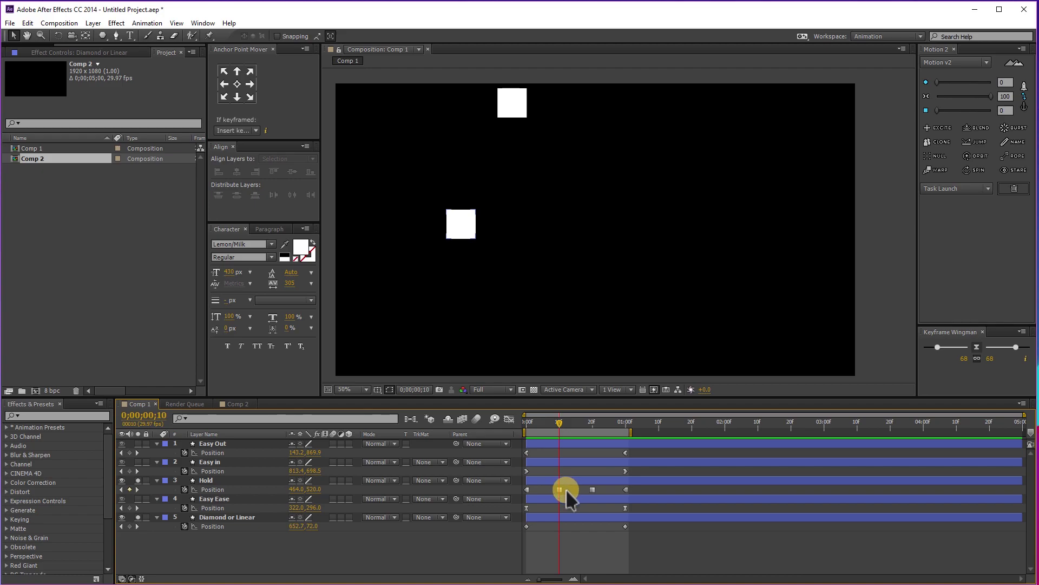
click(565, 498)
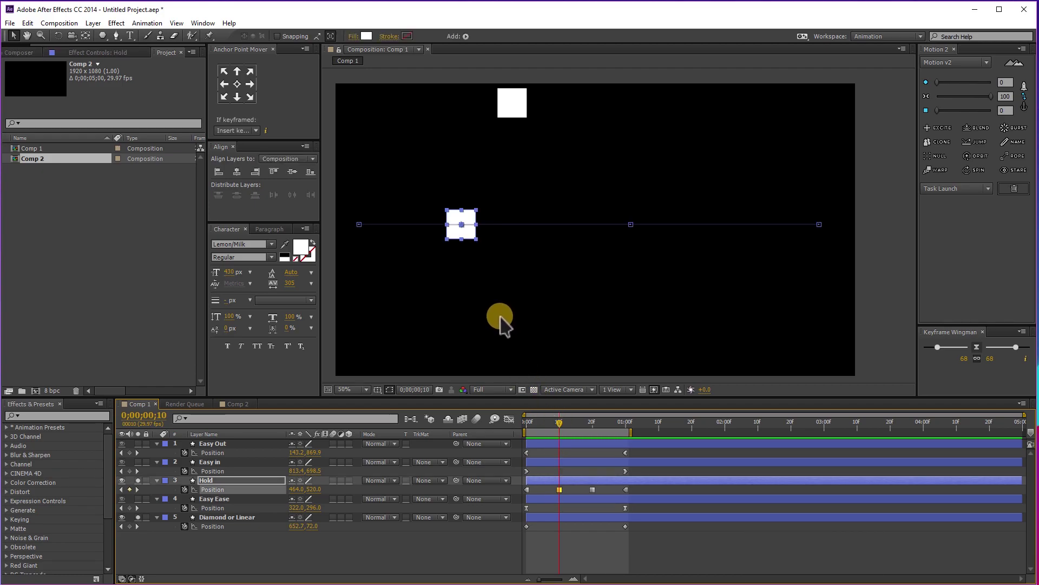
drag(580, 430, 422, 528)
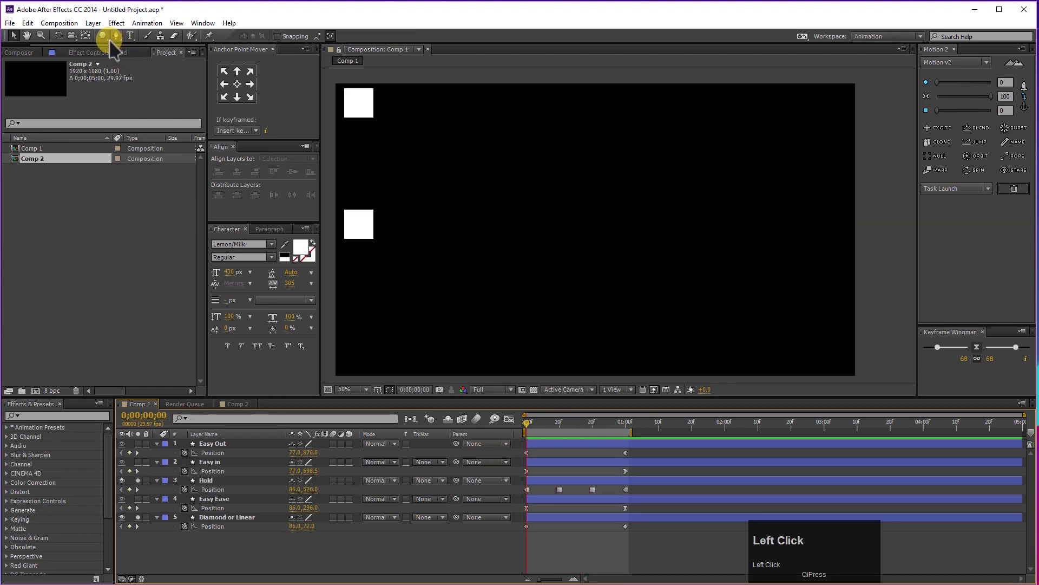
Draw a white hexagon at 63% scale and copy the squares' position keyframes onto it.
click(115, 47)
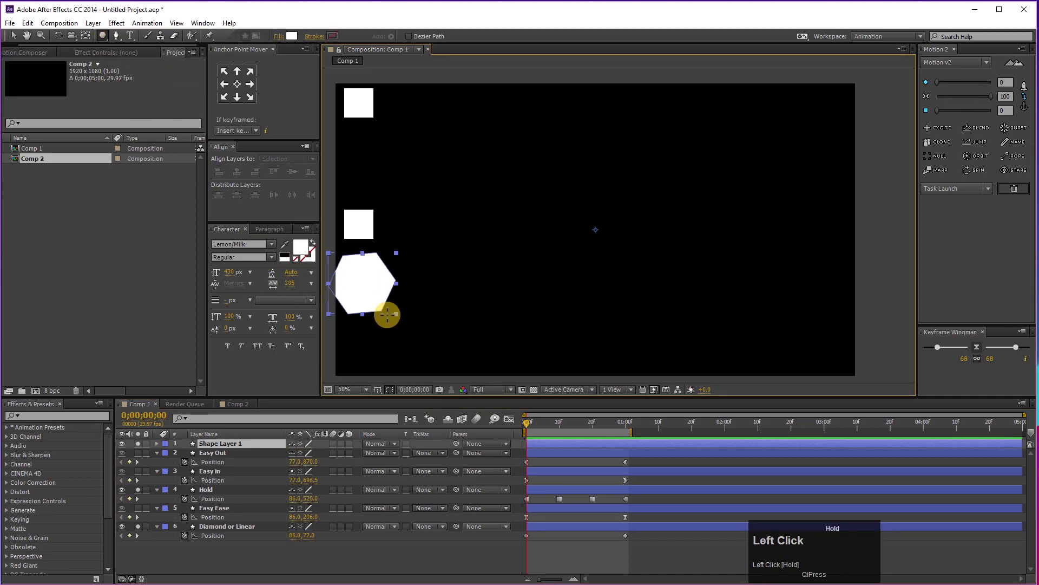
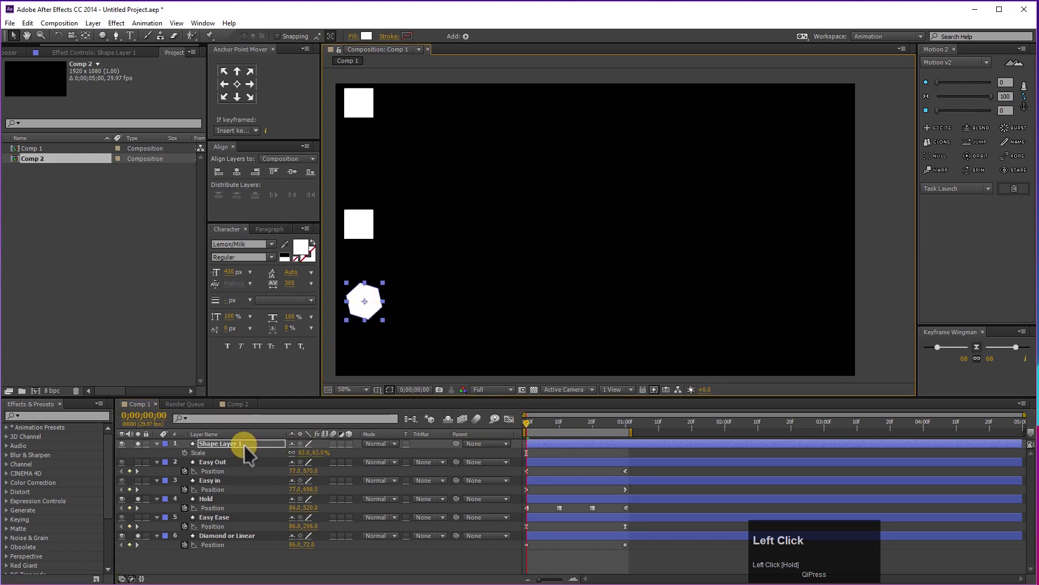
key(p)
click(194, 460)
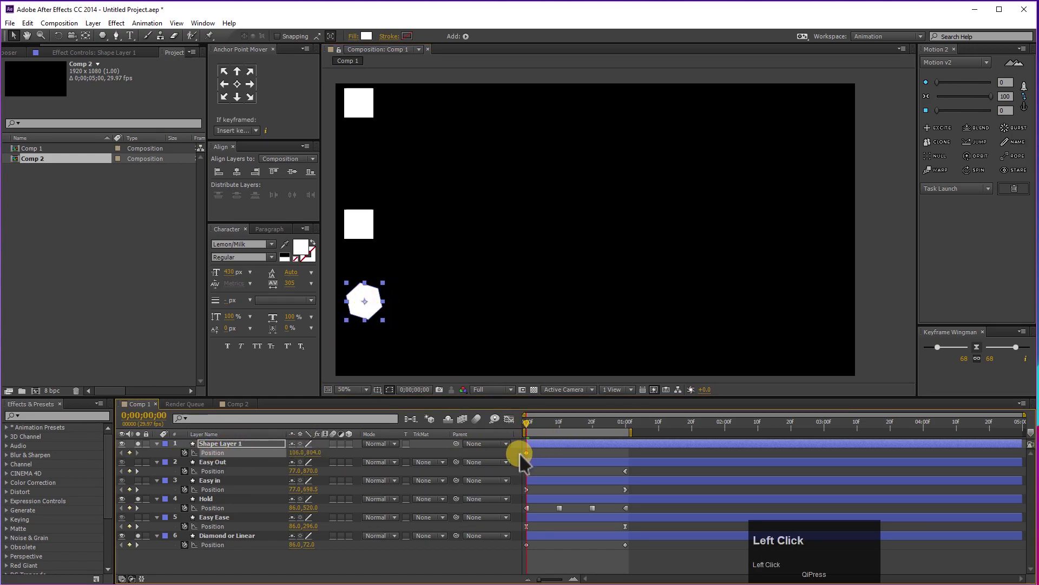
right_click(532, 461)
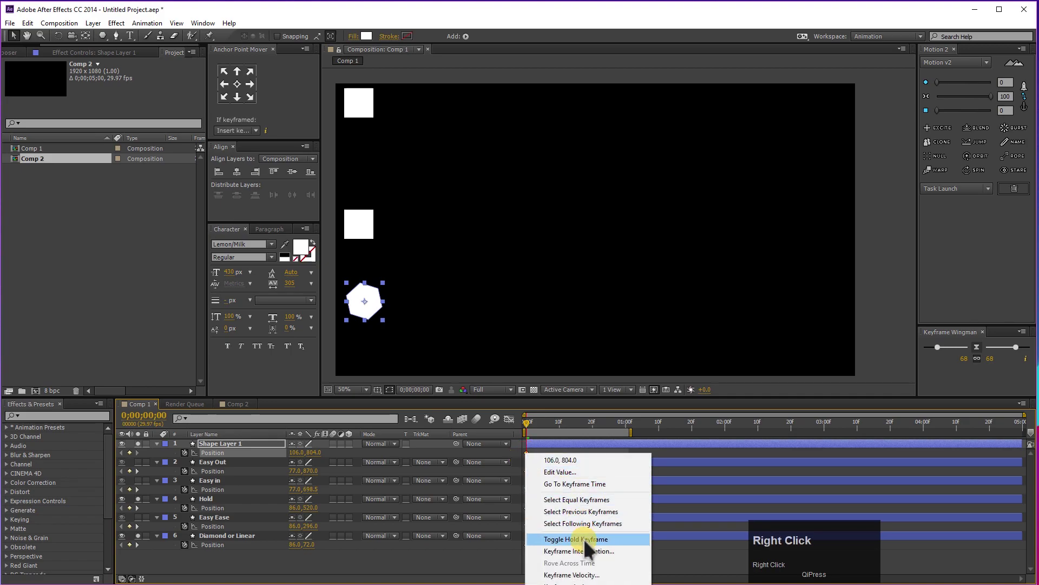
click(582, 548)
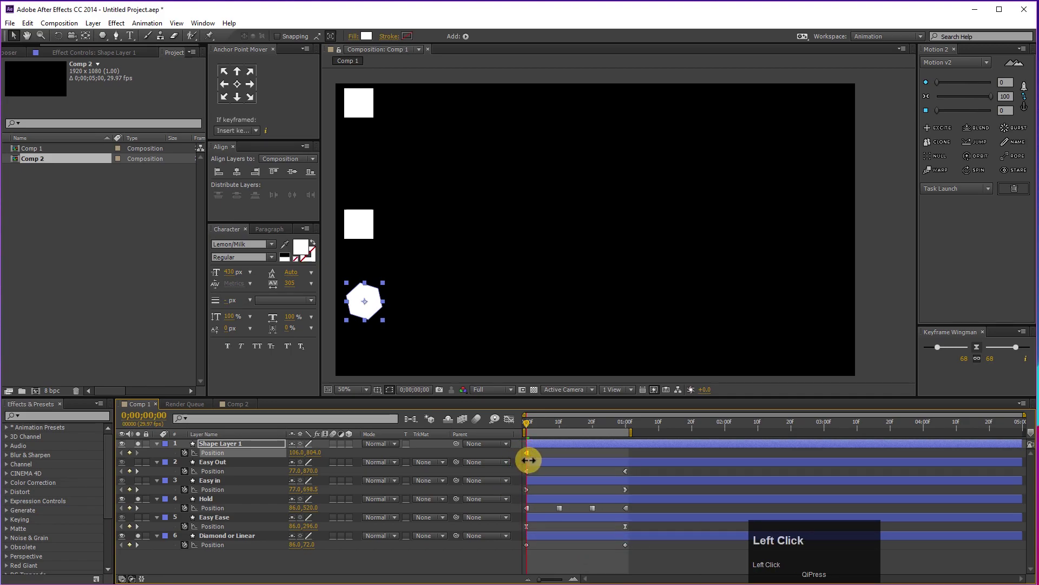
right_click(538, 465)
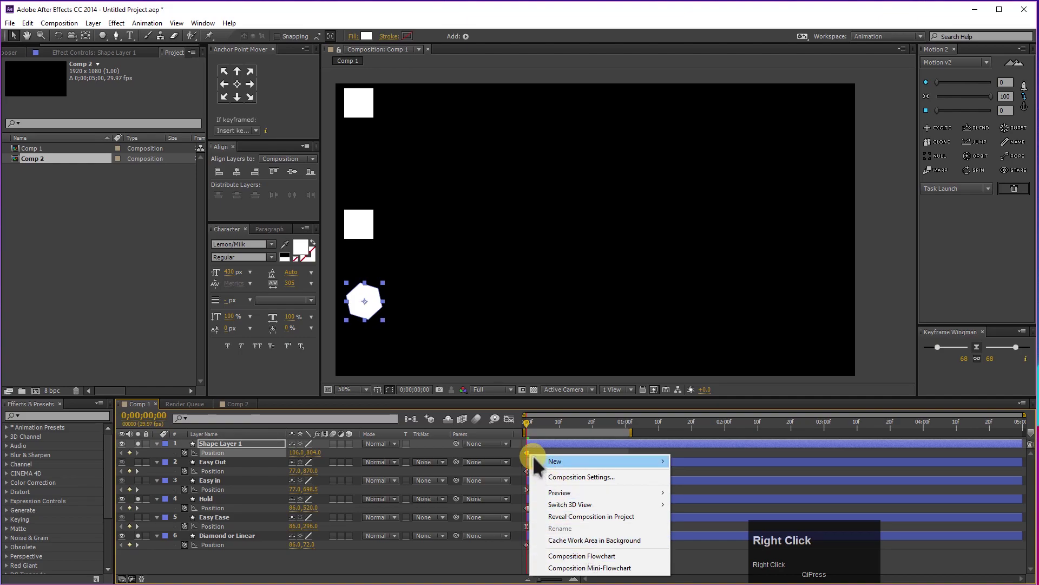
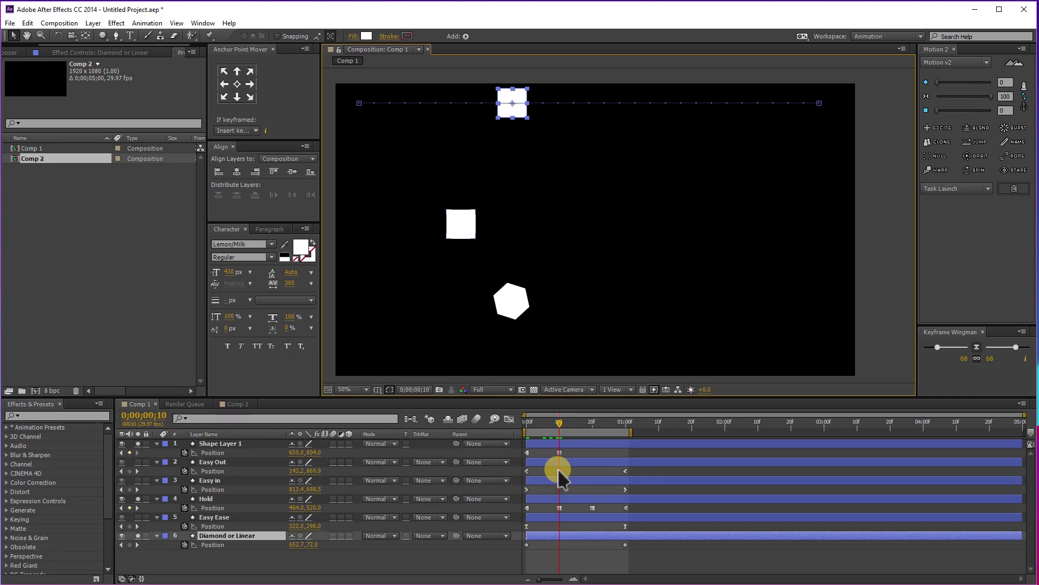
Preview the hexagon shape layer sliding to its end position.
click(565, 463)
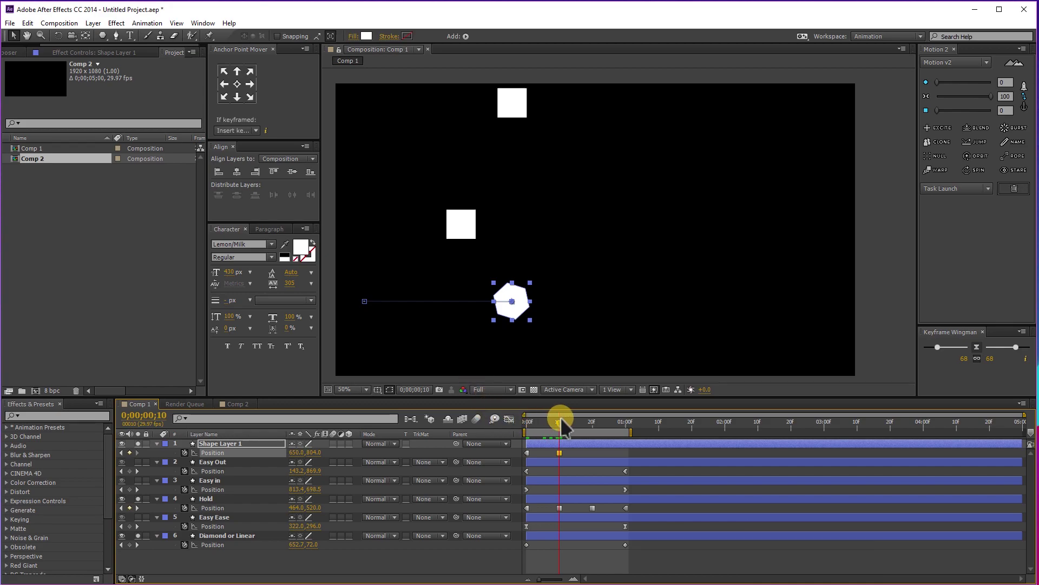
drag(585, 434, 607, 433)
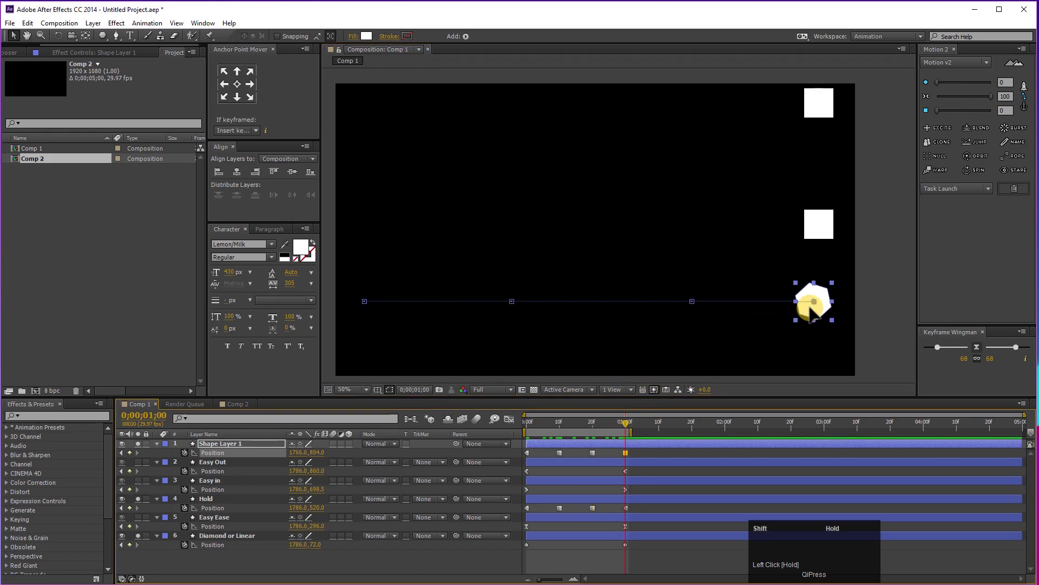
drag(607, 433, 505, 431)
key(space)
Delete Shape Layer 1 so only the five square layers remain.
click(635, 452)
key(Delete)
click(597, 450)
key(Delete)
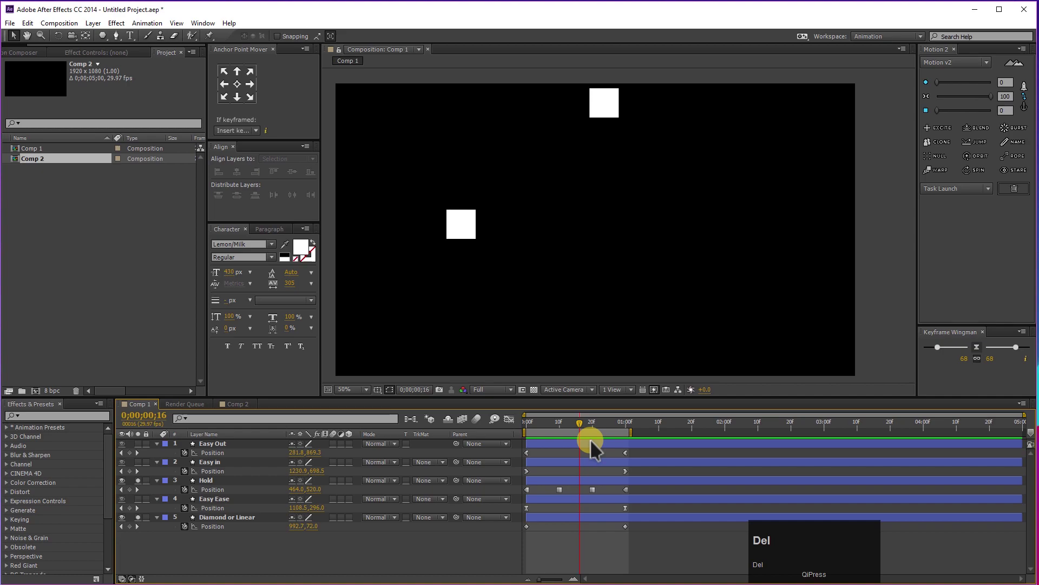
click(220, 473)
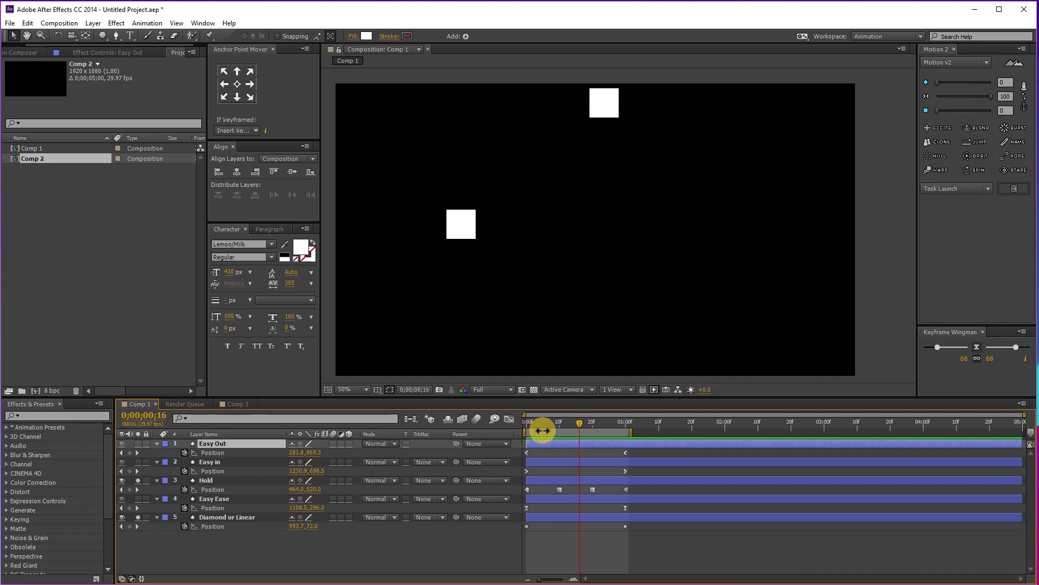
drag(551, 433, 588, 431)
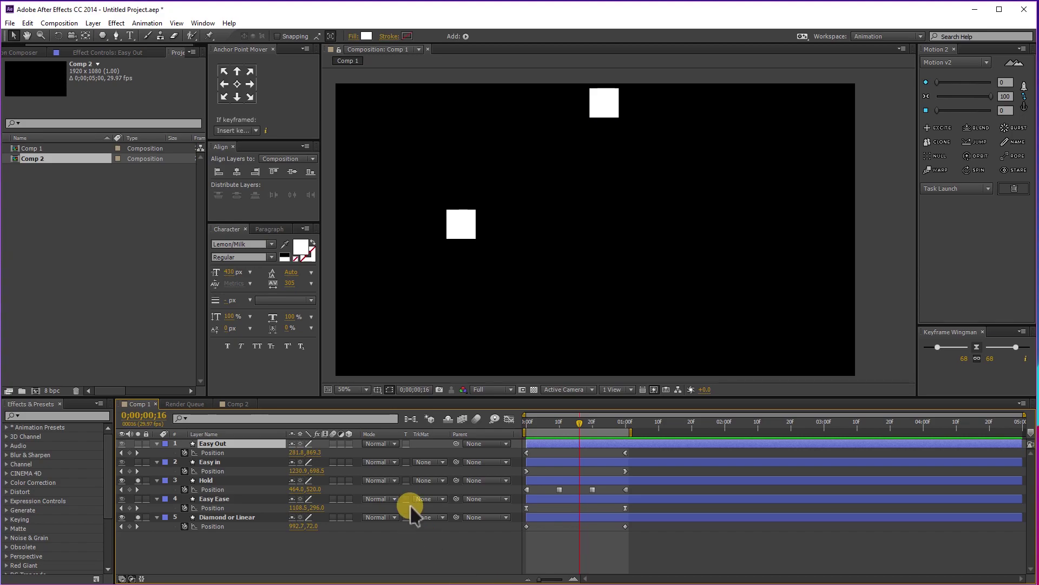
click(144, 490)
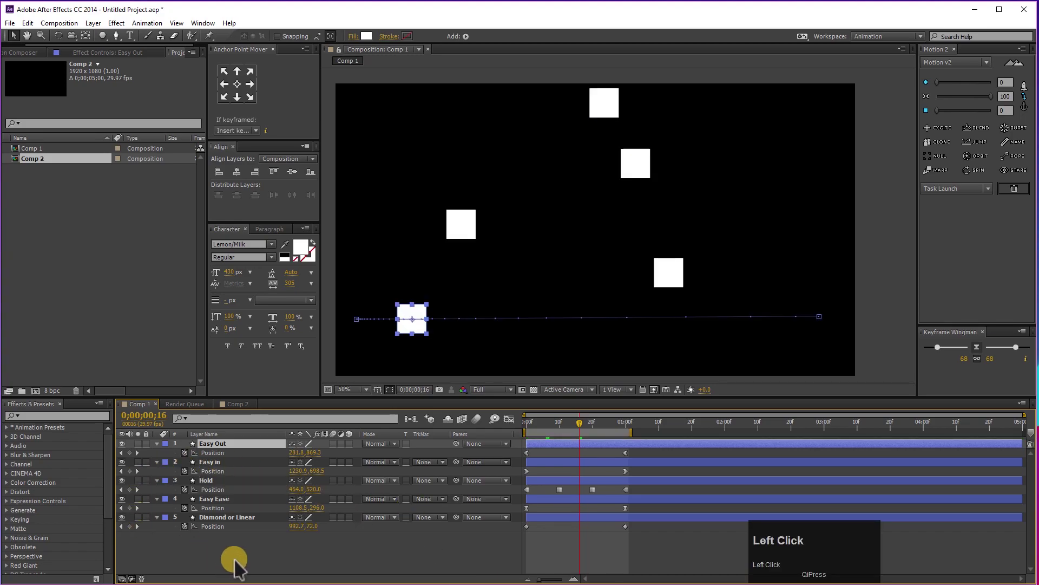
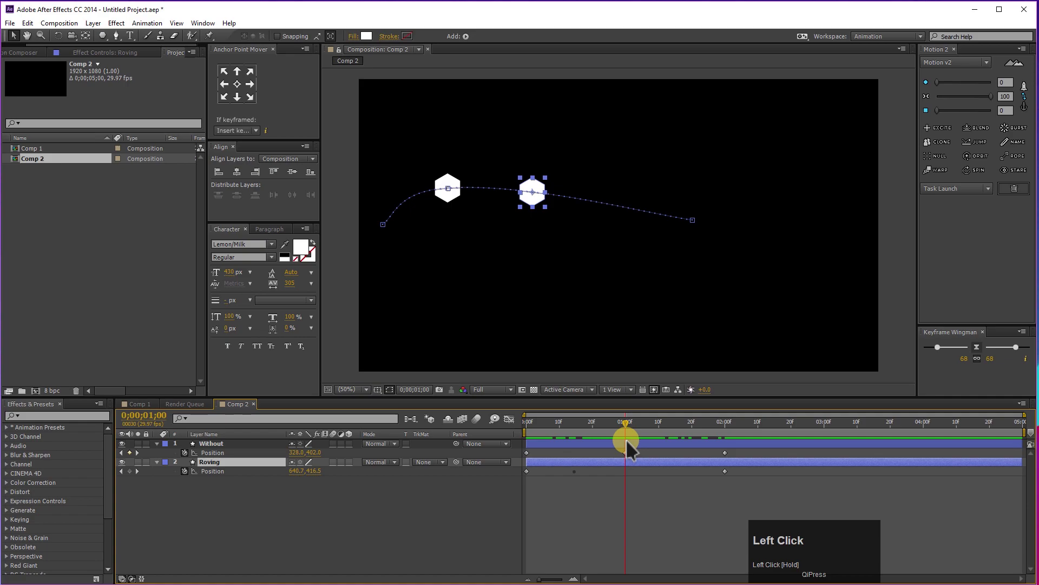
Hide the Roving layer and scrub the Without hexagon to the one-second mark.
drag(624, 432, 569, 190)
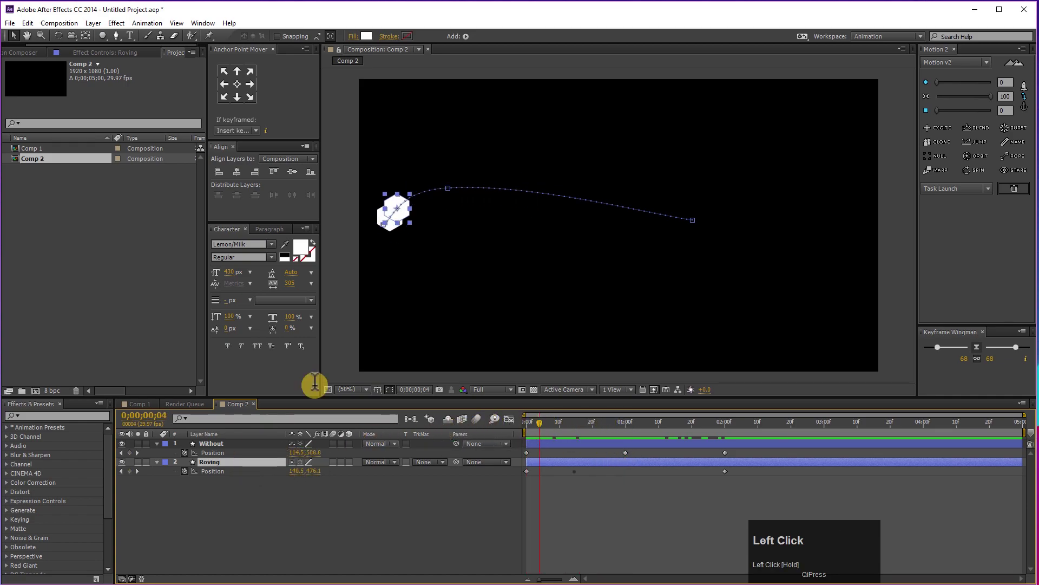
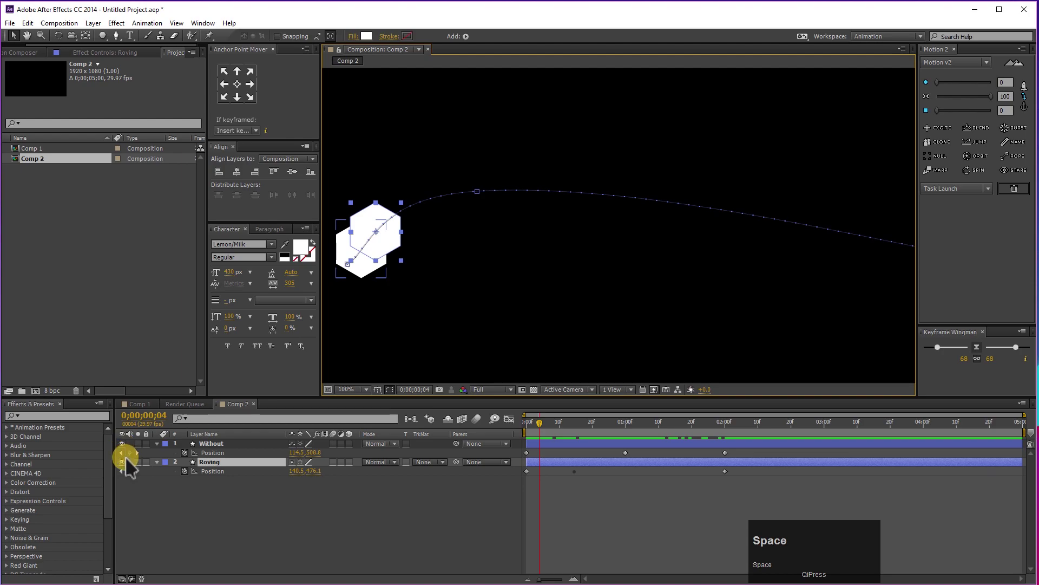
click(126, 473)
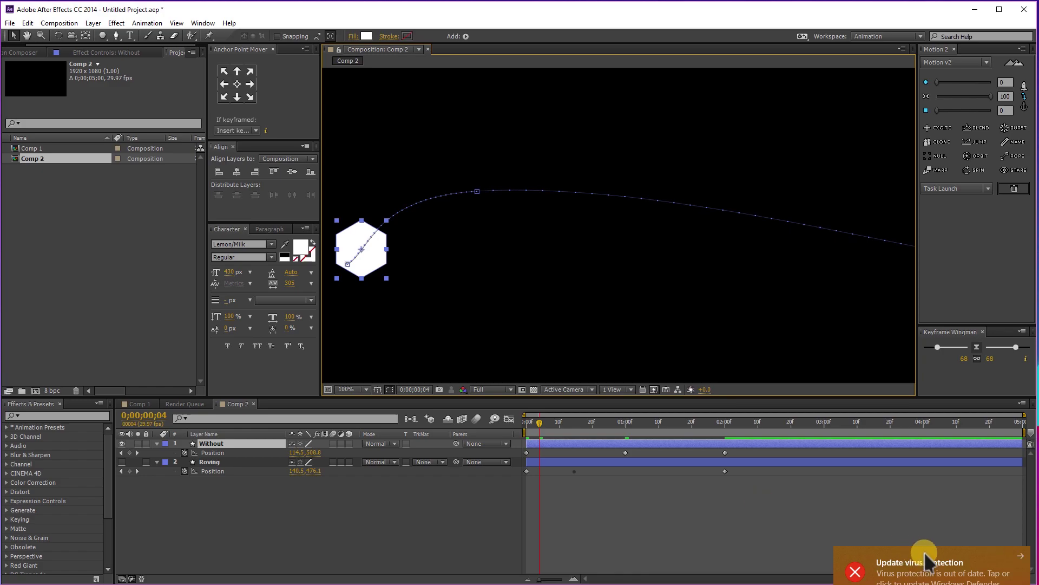
click(1026, 563)
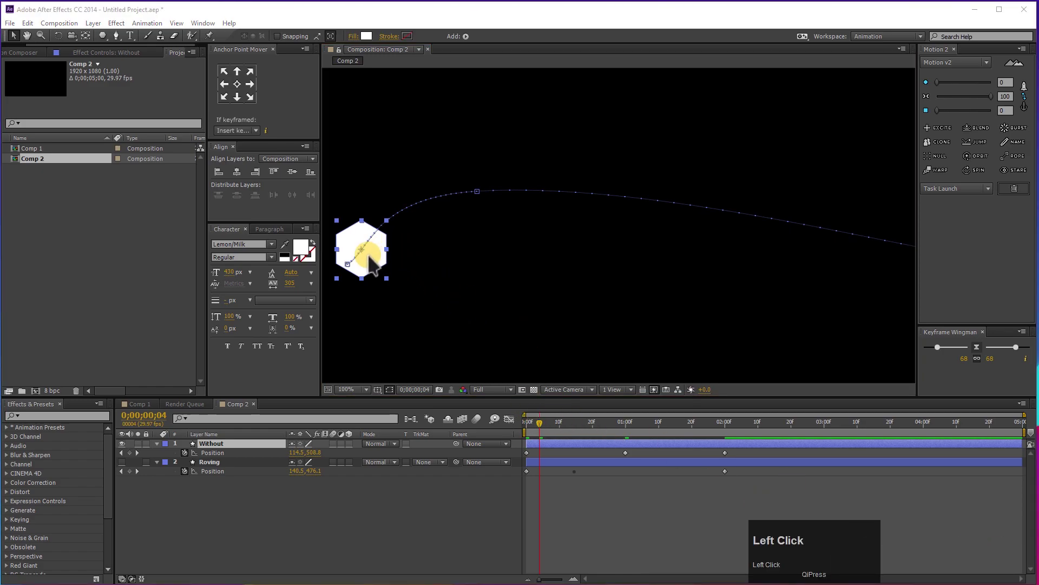
drag(610, 436, 425, 536)
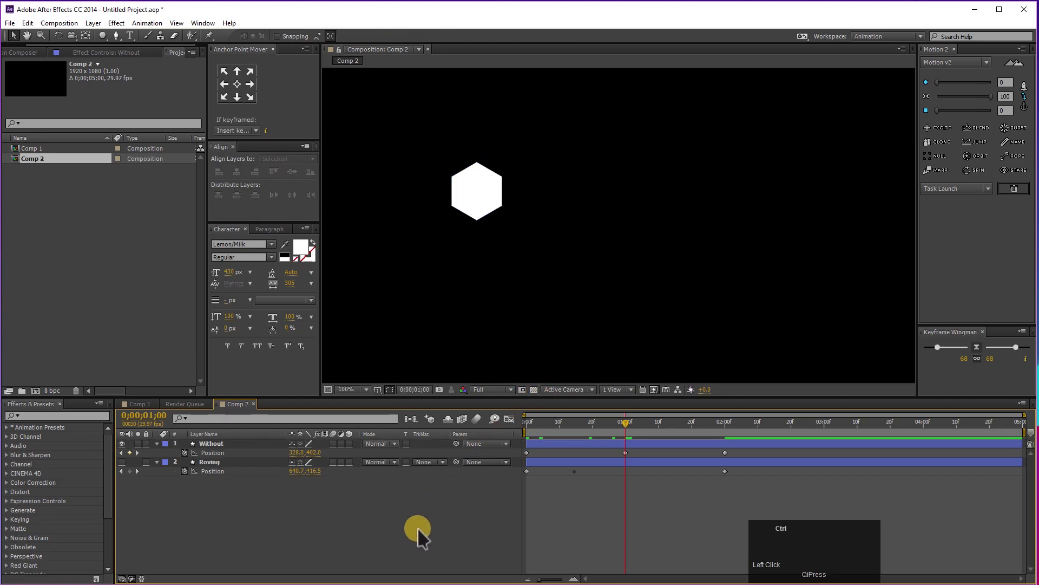
Bring up Comp 2's Composition Settings to change the frame rate to 10 fps.
key(ctrl+k)
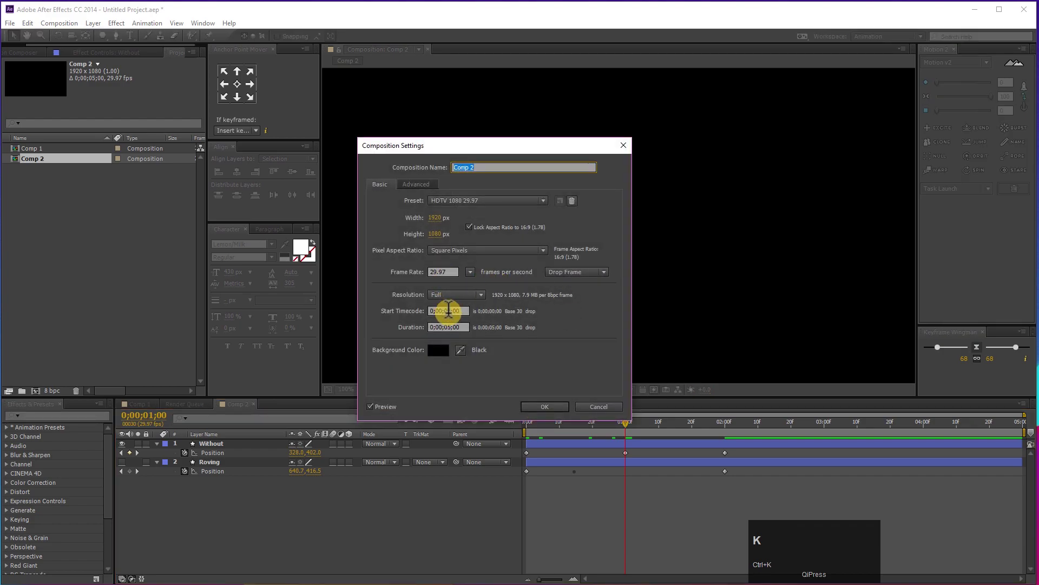
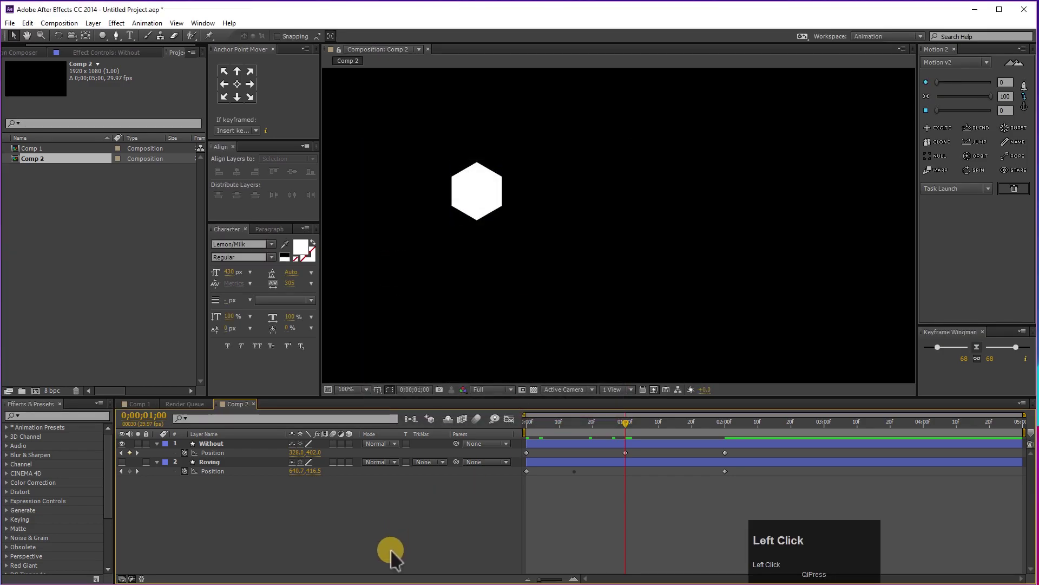
key(ctrl+k)
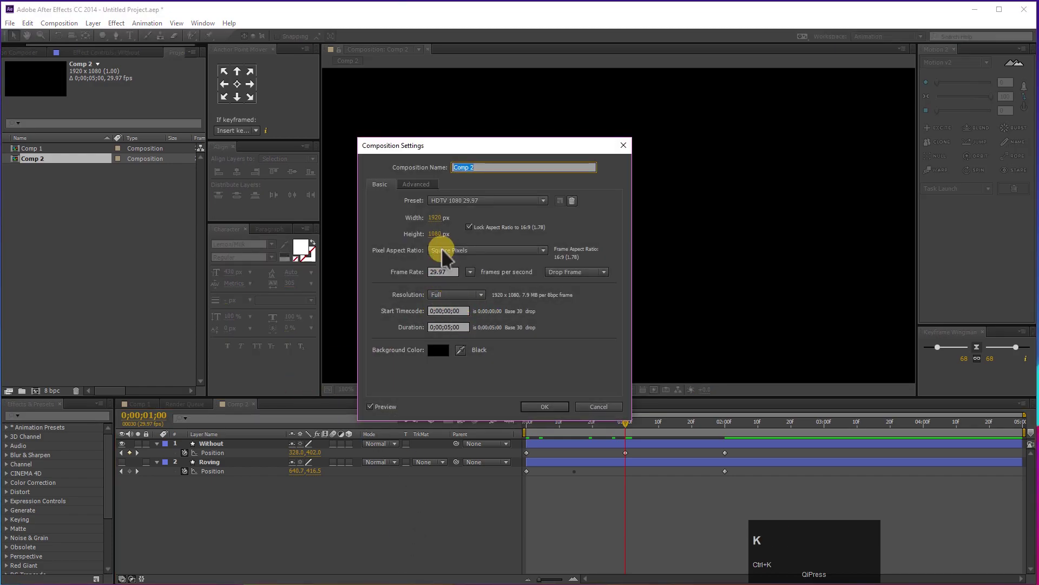
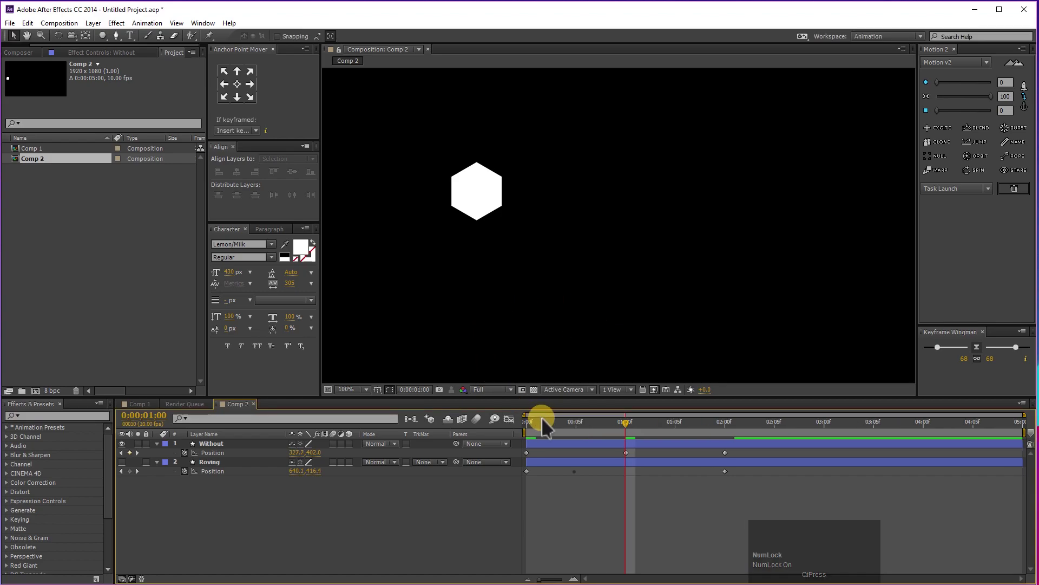
click(568, 452)
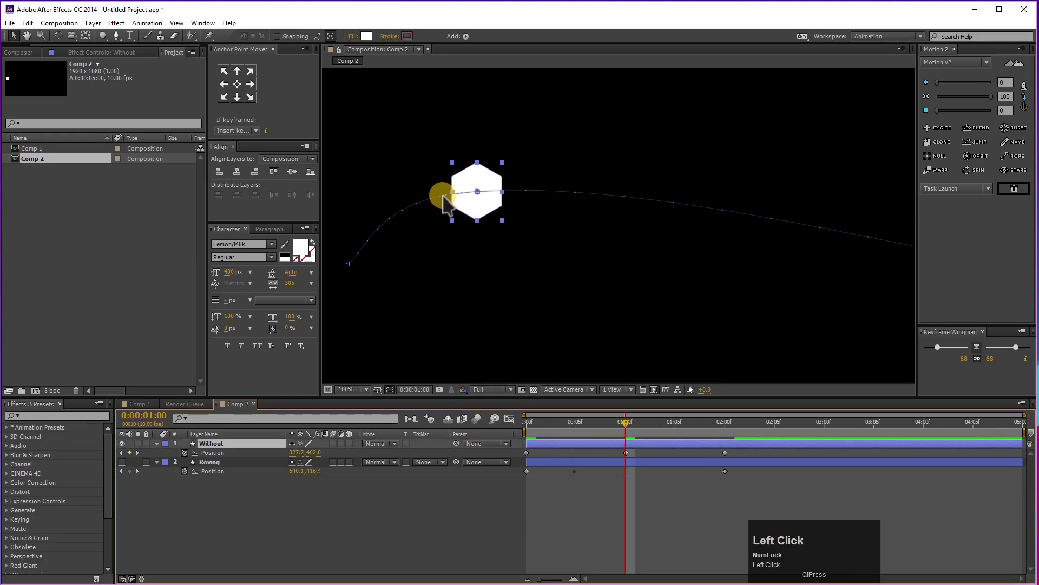
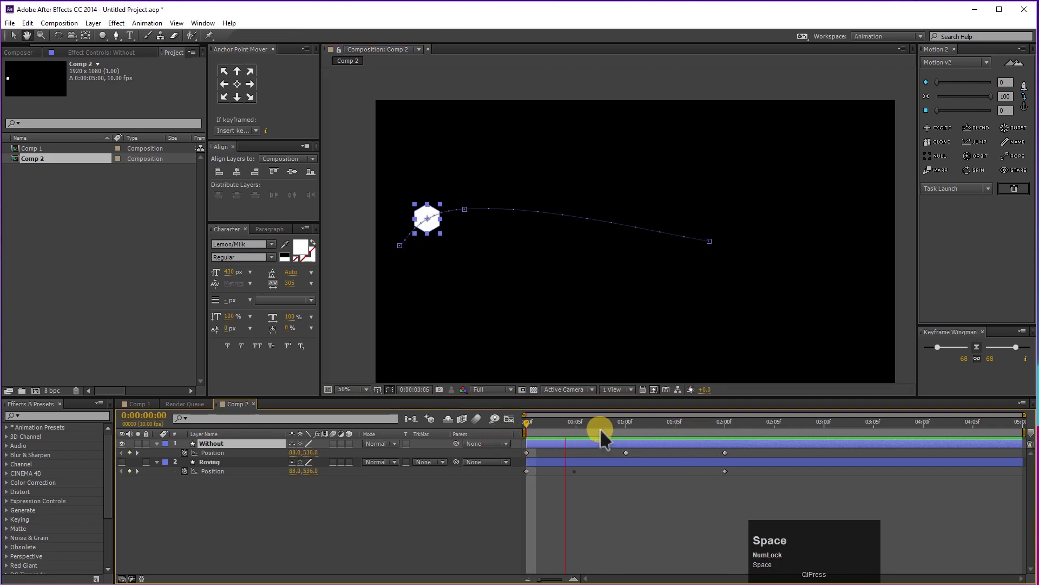
key(space)
click(689, 442)
key(space)
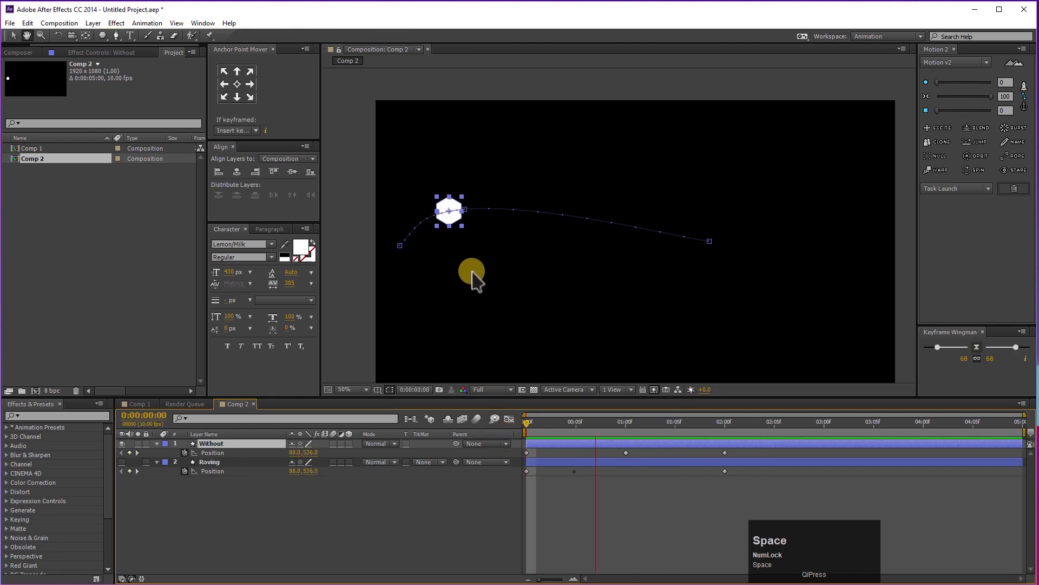
key(space)
click(710, 437)
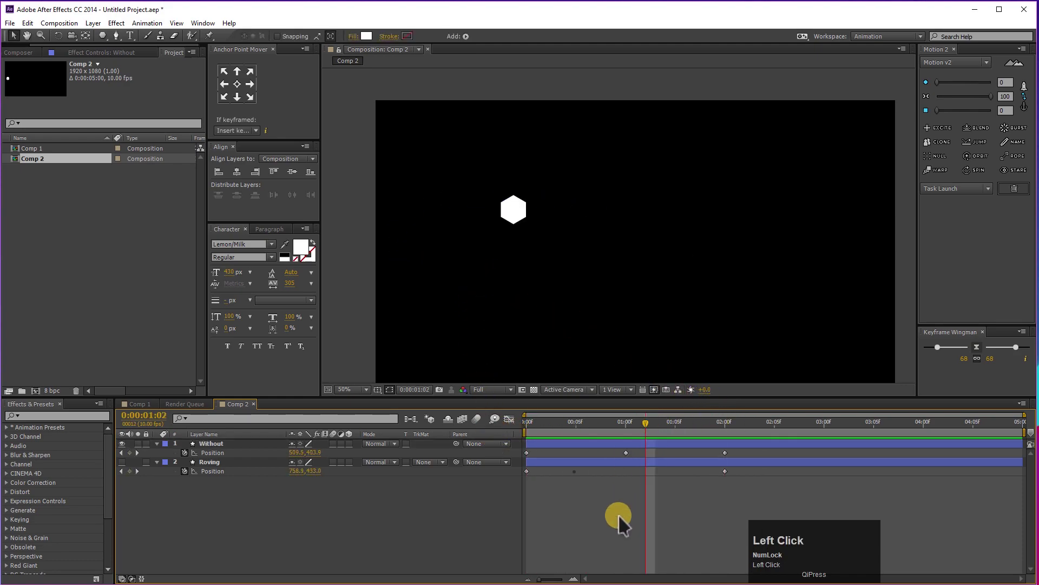
Restore Comp 2 to 30 fps and preview the Without hexagon up to two seconds.
key(ctrl+k)
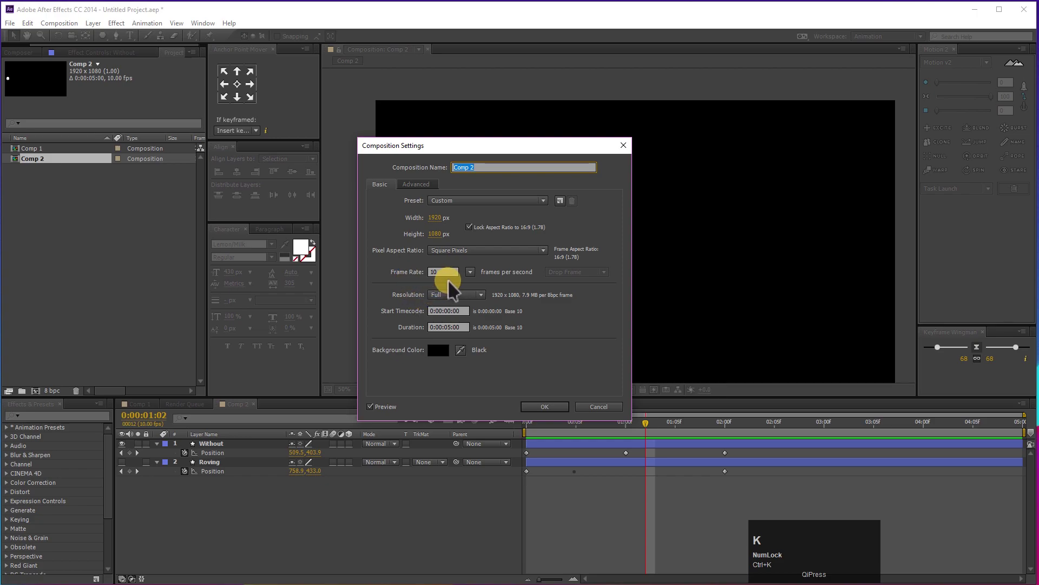
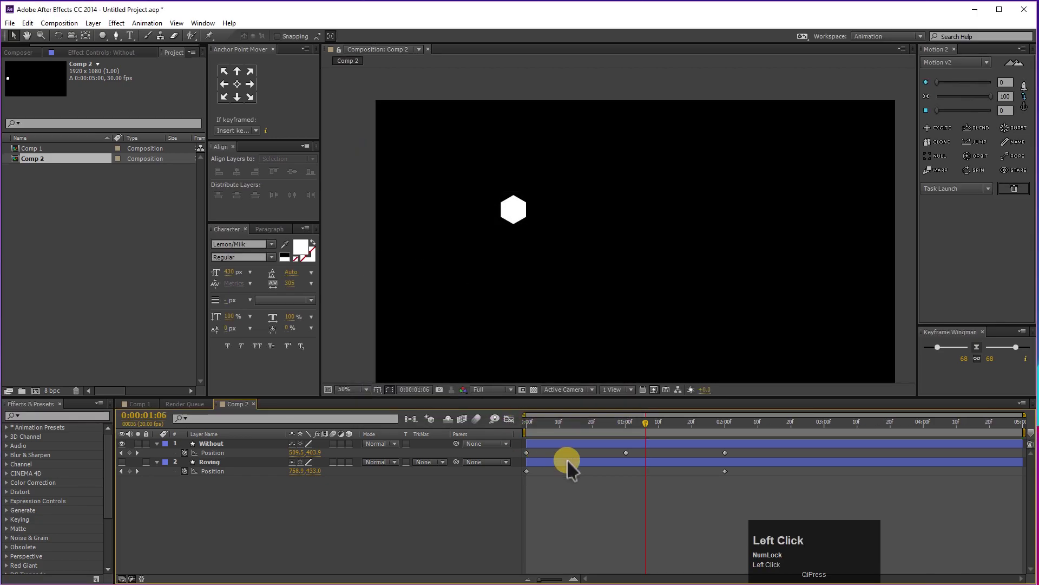
key(space)
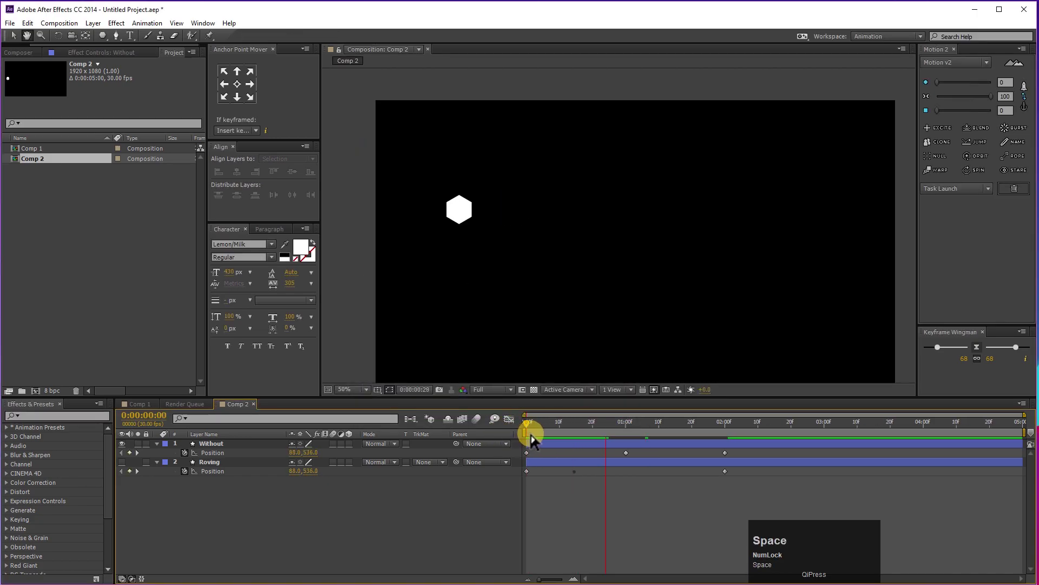
key(space)
click(605, 434)
key(space)
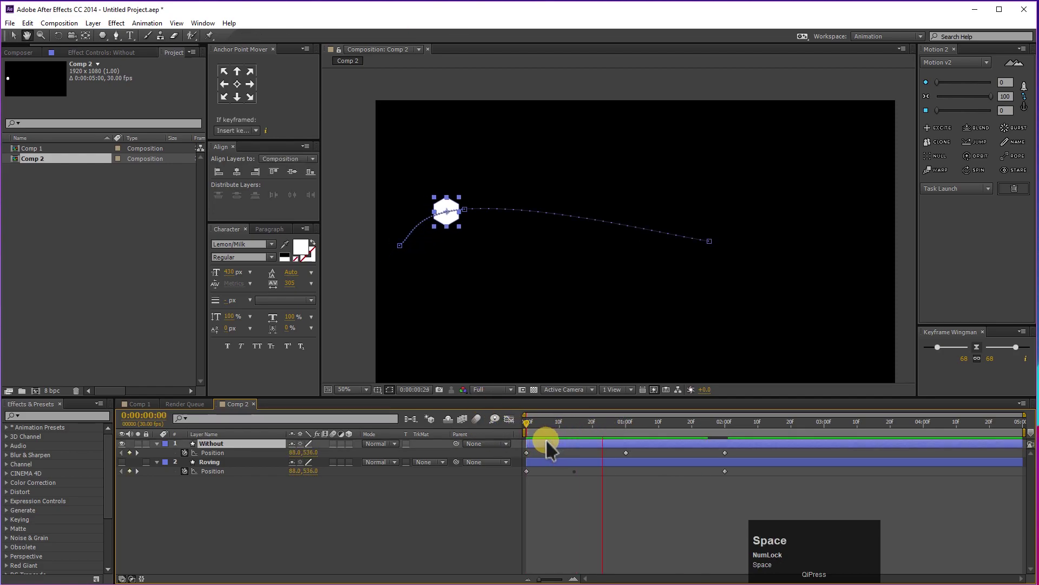
key(space)
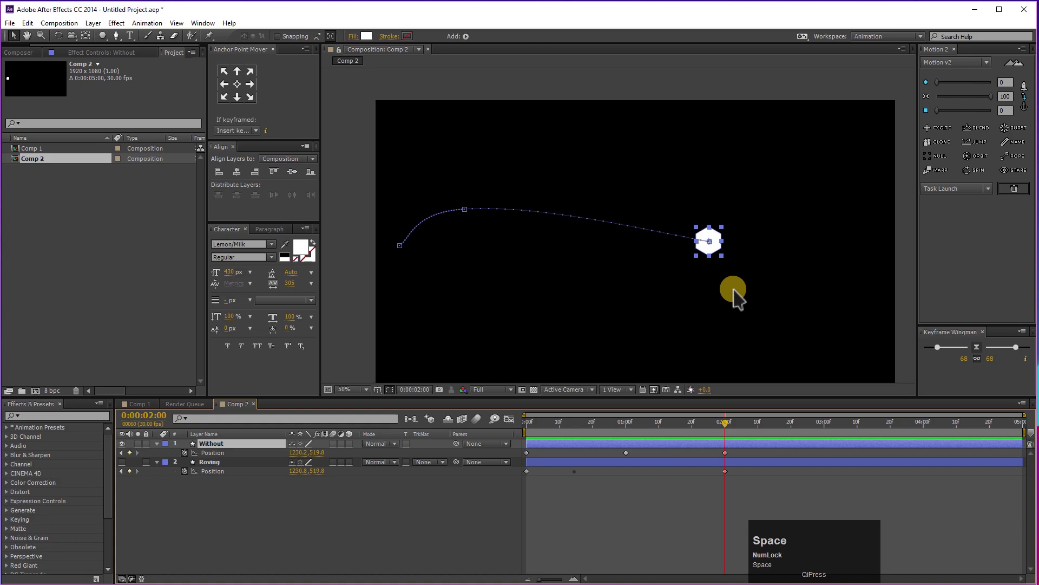
scroll(up, 3)
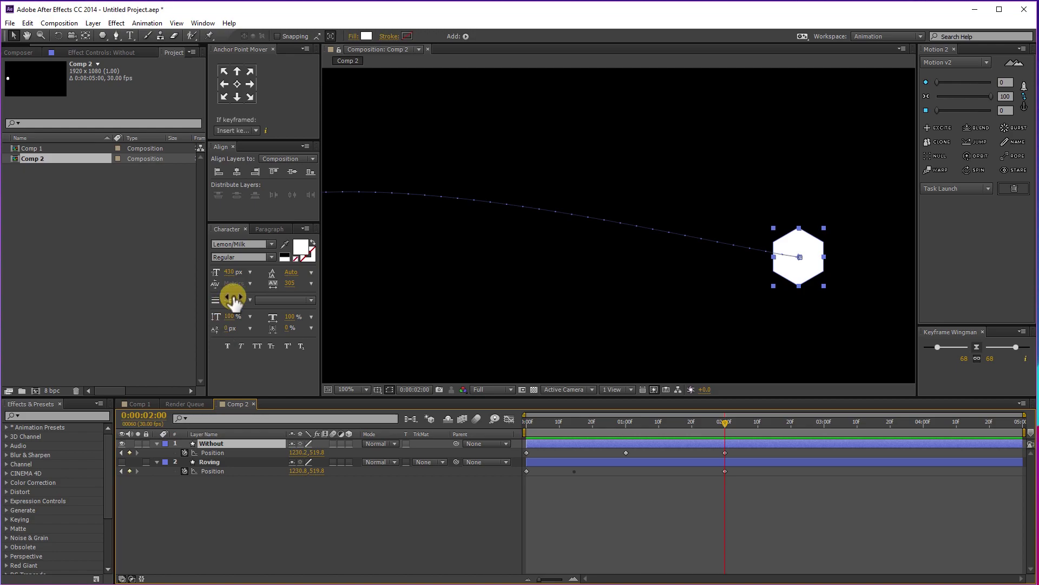
scroll(down, 3)
scroll(up, 3)
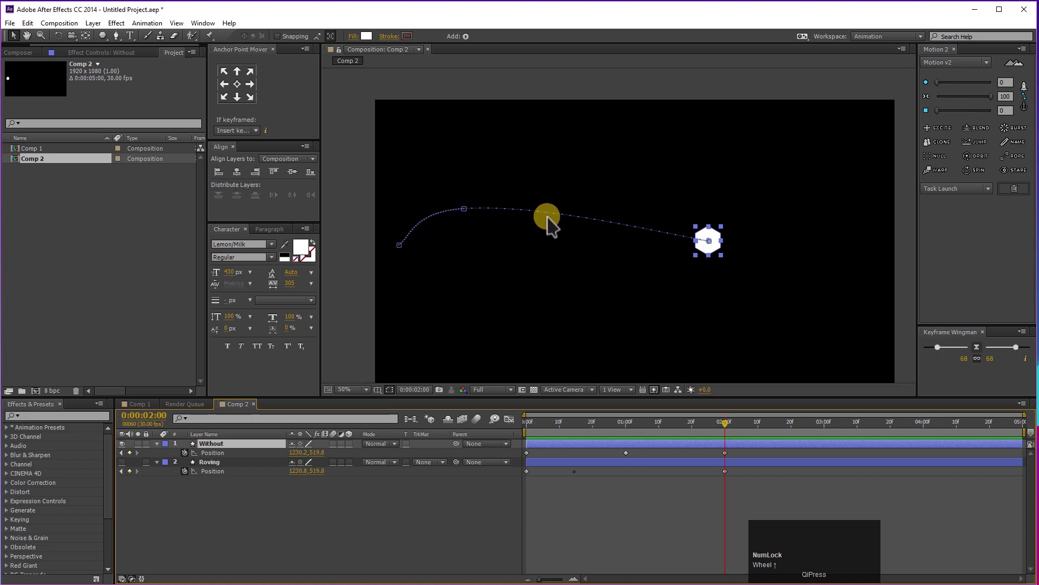
Inspect the Without layer's one-second keyframe options and scrub back to the start.
drag(699, 437, 631, 464)
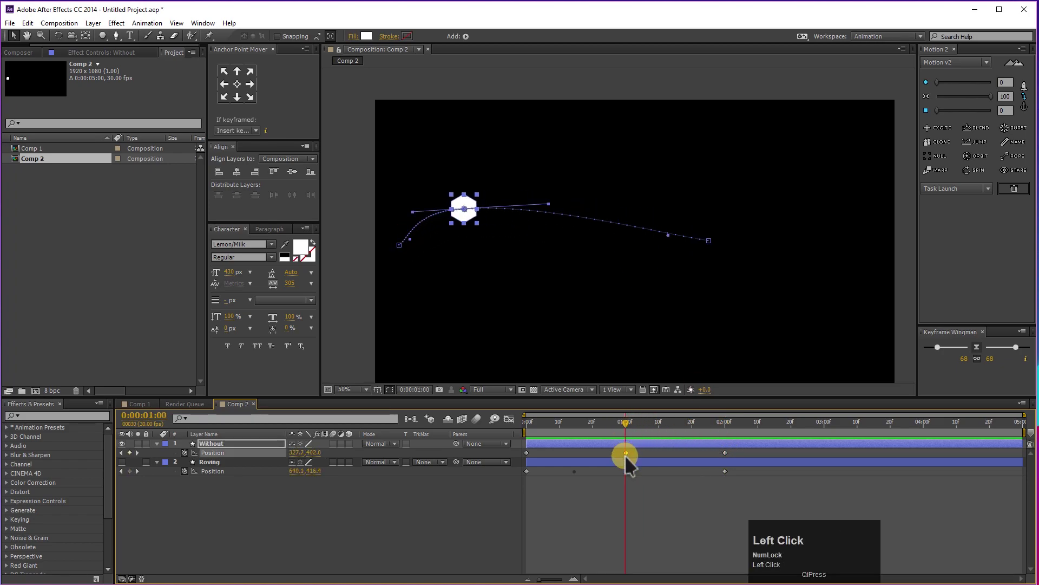
right_click(630, 460)
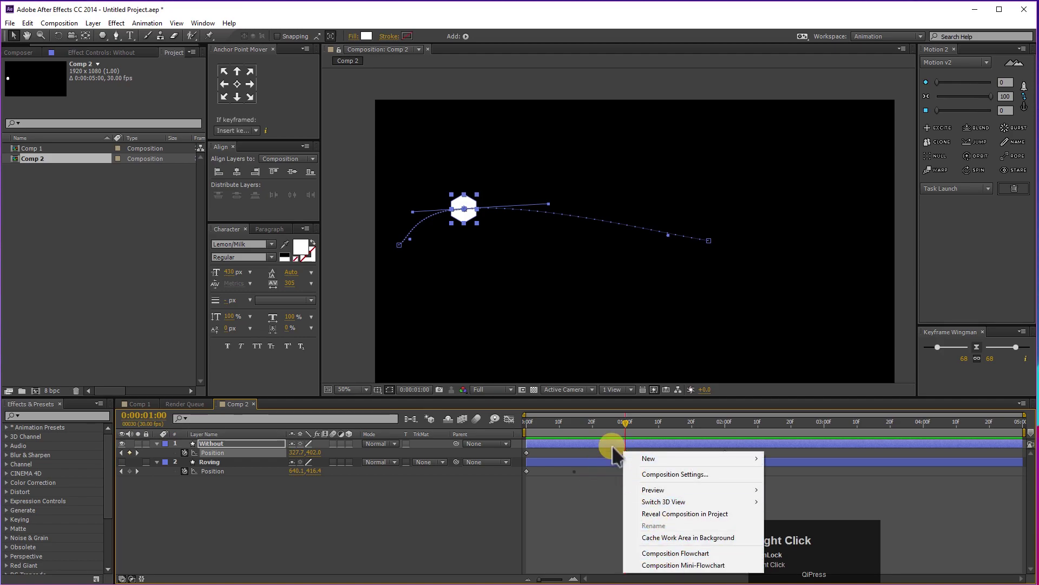
click(622, 459)
right_click(634, 464)
right_click(634, 464)
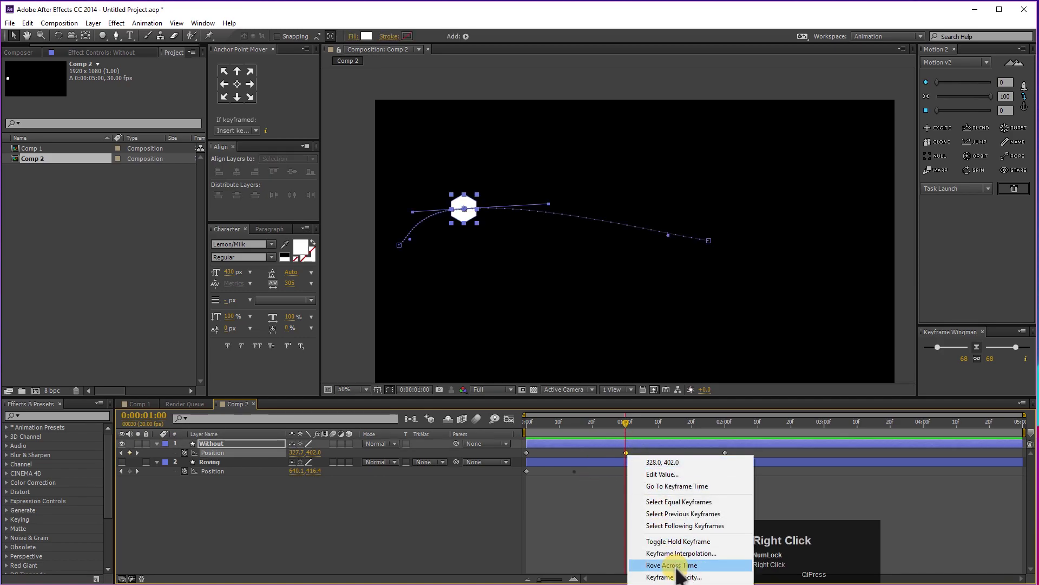
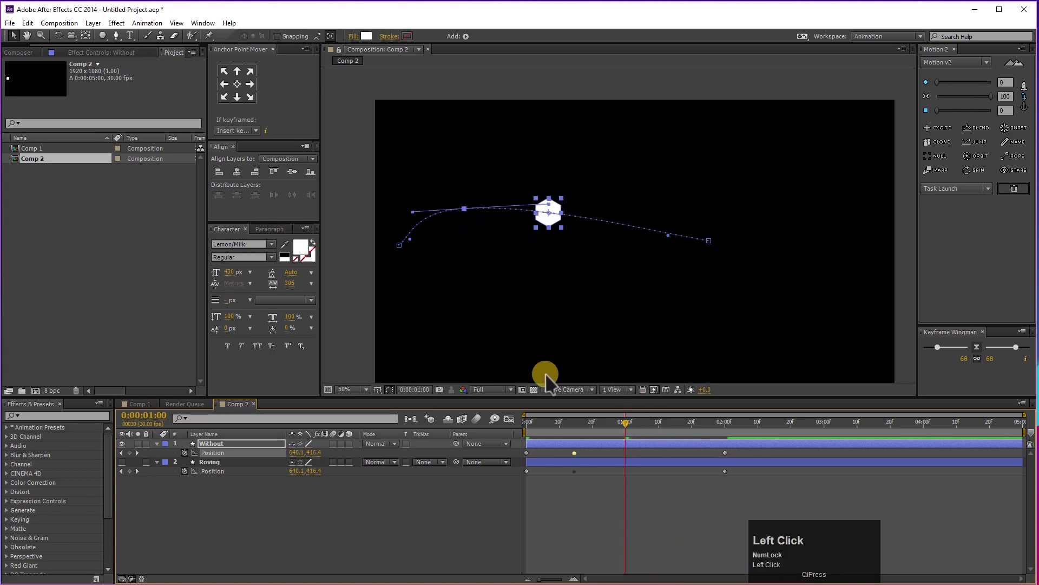
drag(462, 526, 555, 480)
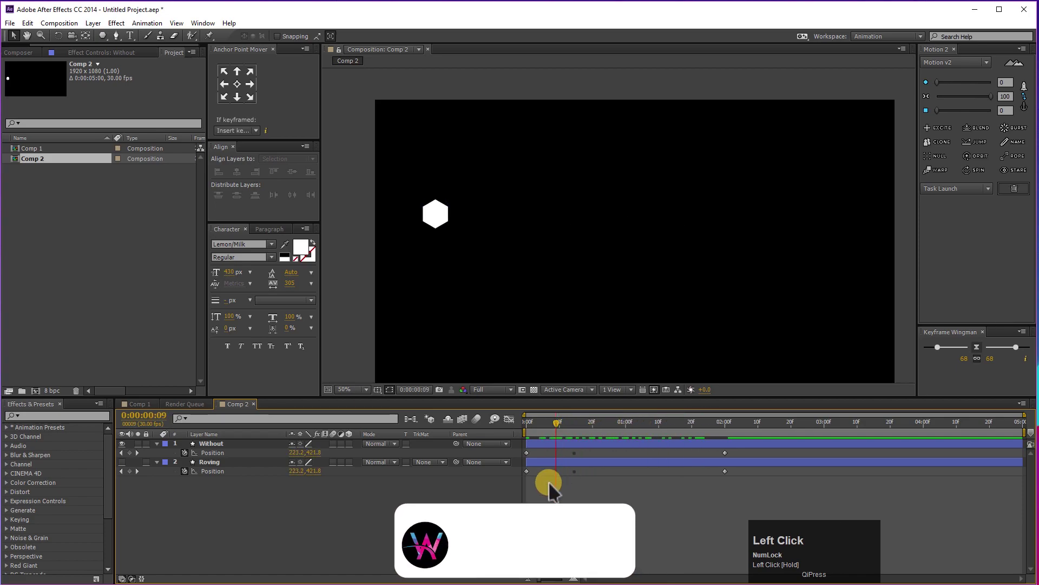
key(ctrl+z)
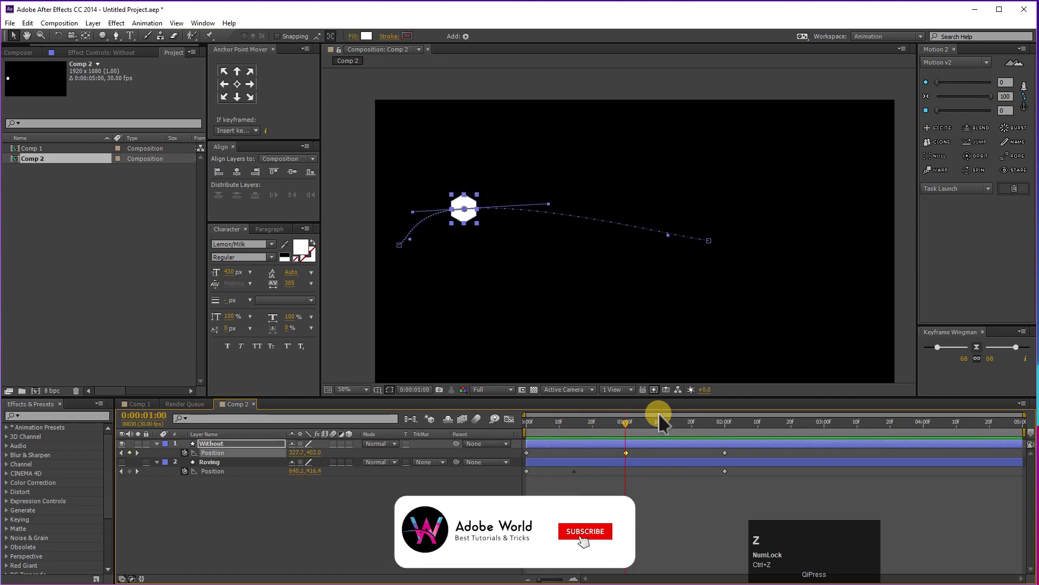
drag(220, 472, 748, 454)
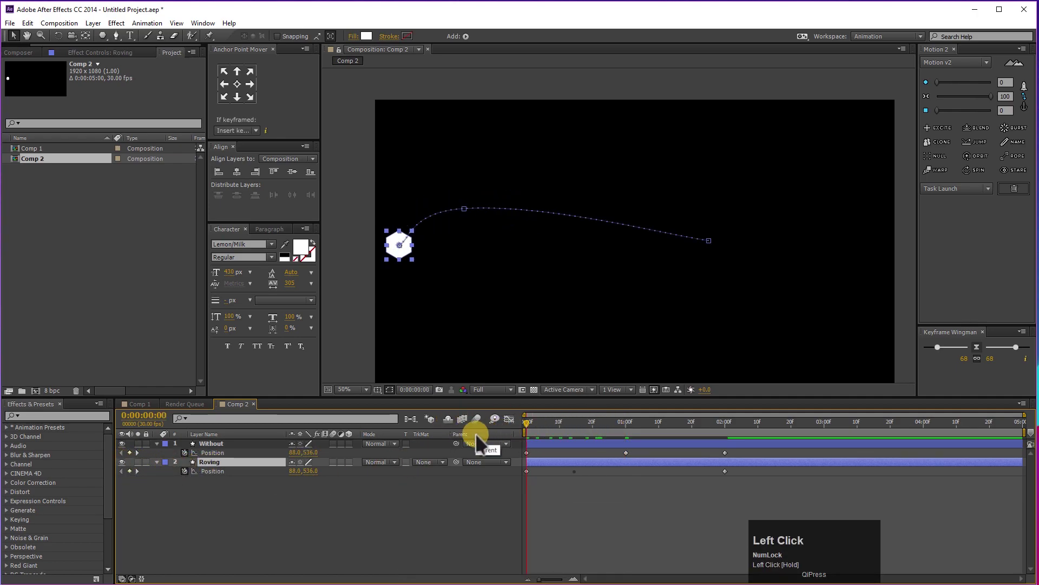
Play back the Without and Roving hexagons repeatedly to compare their motion.
key(space)
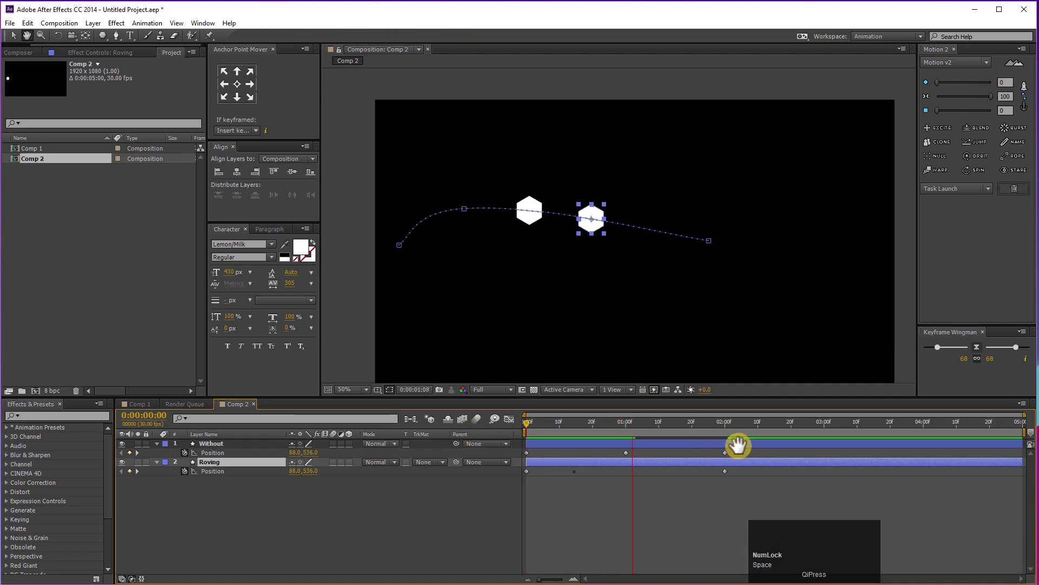
key(space)
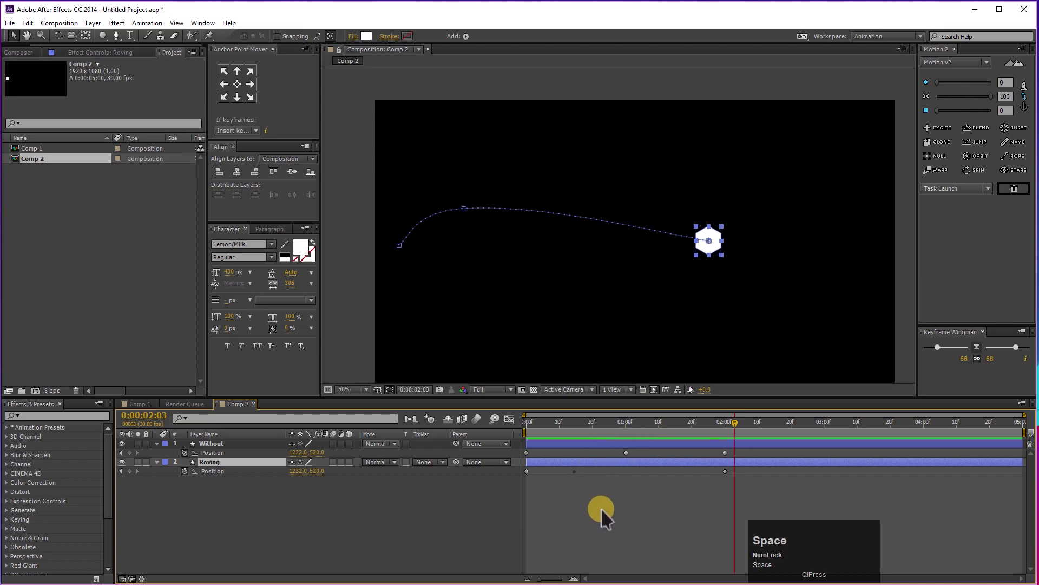
click(610, 511)
key(space)
key(space)
click(596, 438)
key(space)
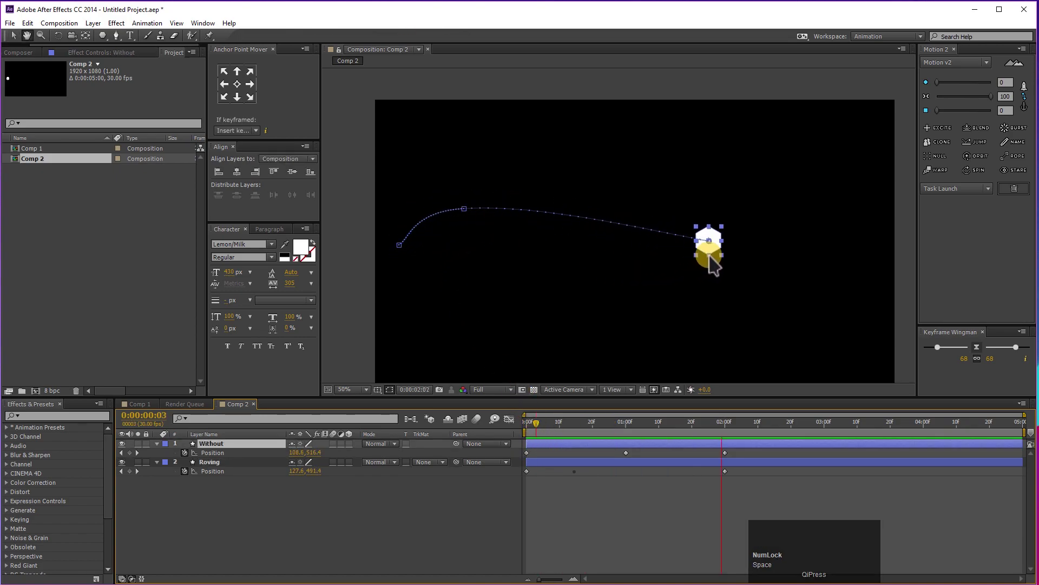
key(space)
Drag the Without layer's middle position keyframe slightly along the curved path.
drag(591, 540, 632, 461)
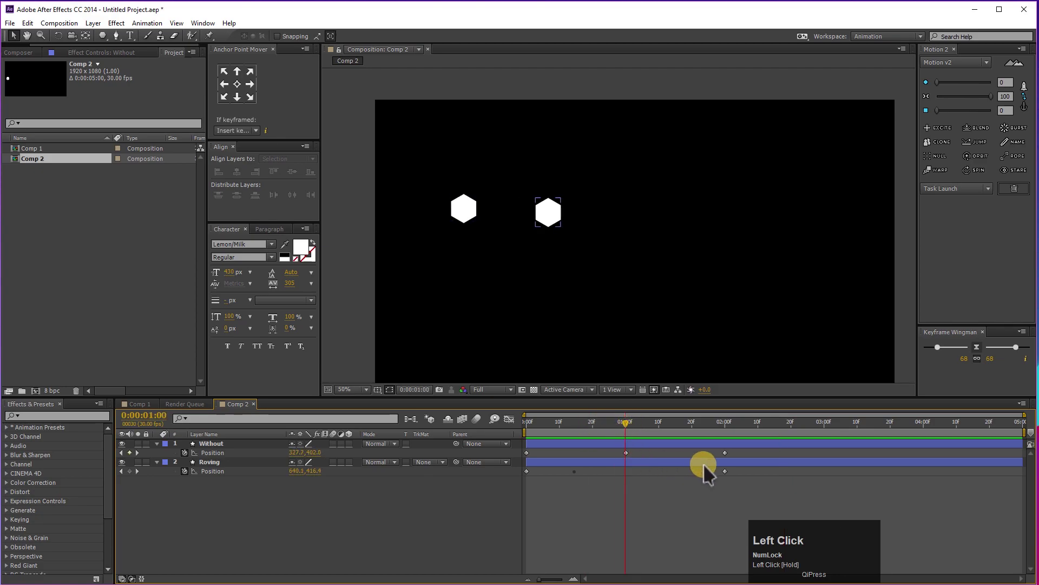
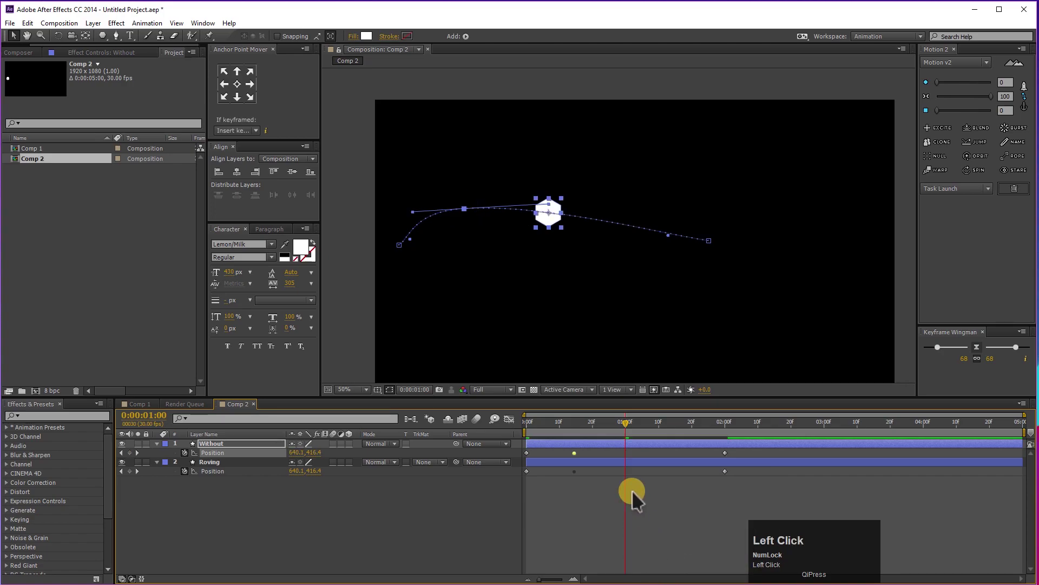
drag(731, 461, 509, 437)
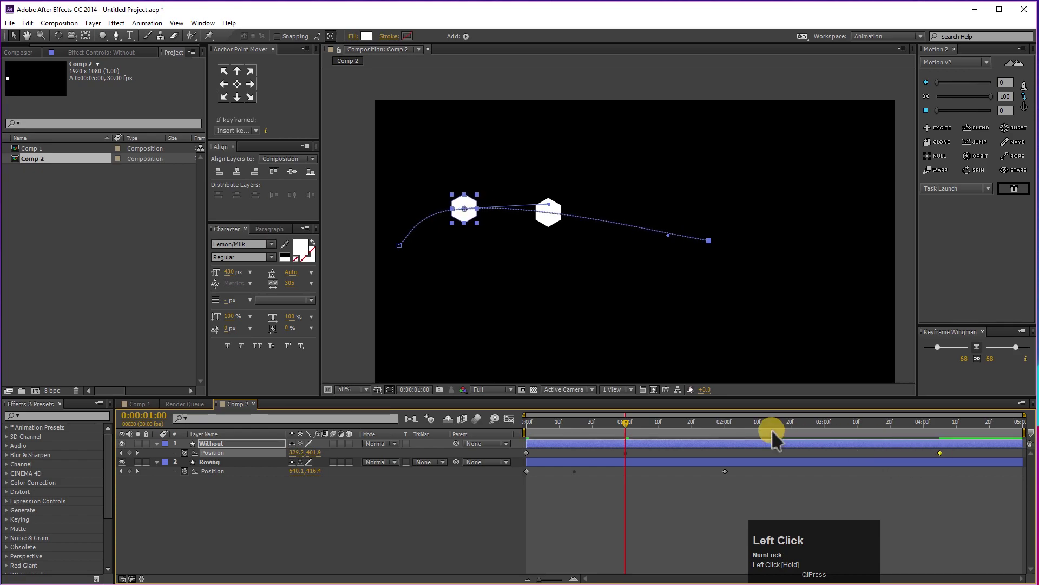
key(space)
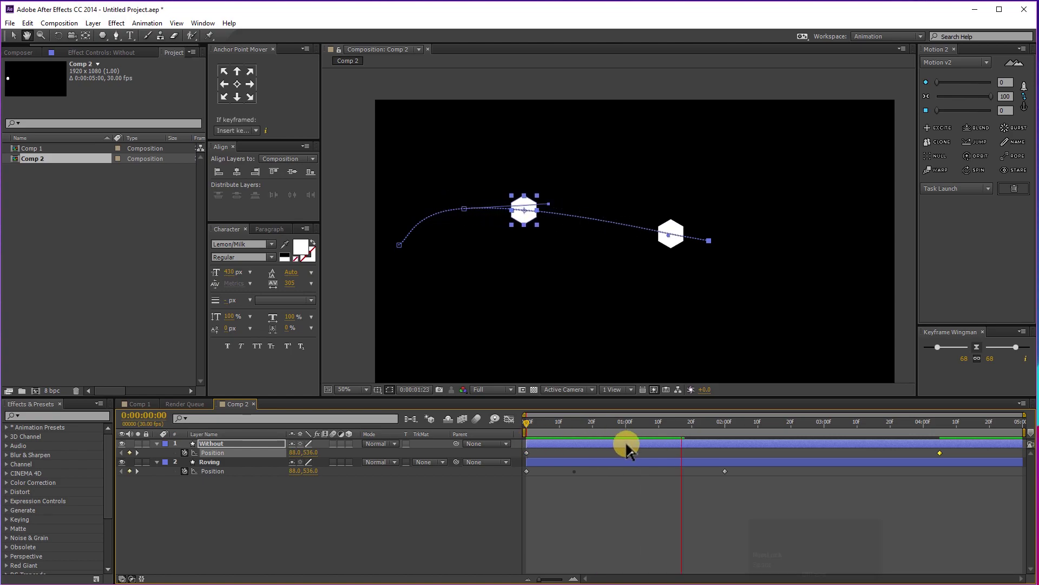
Preview Comp 2 once more, then switch to Comp 1 with its five square layers.
key(space)
click(657, 440)
key(space)
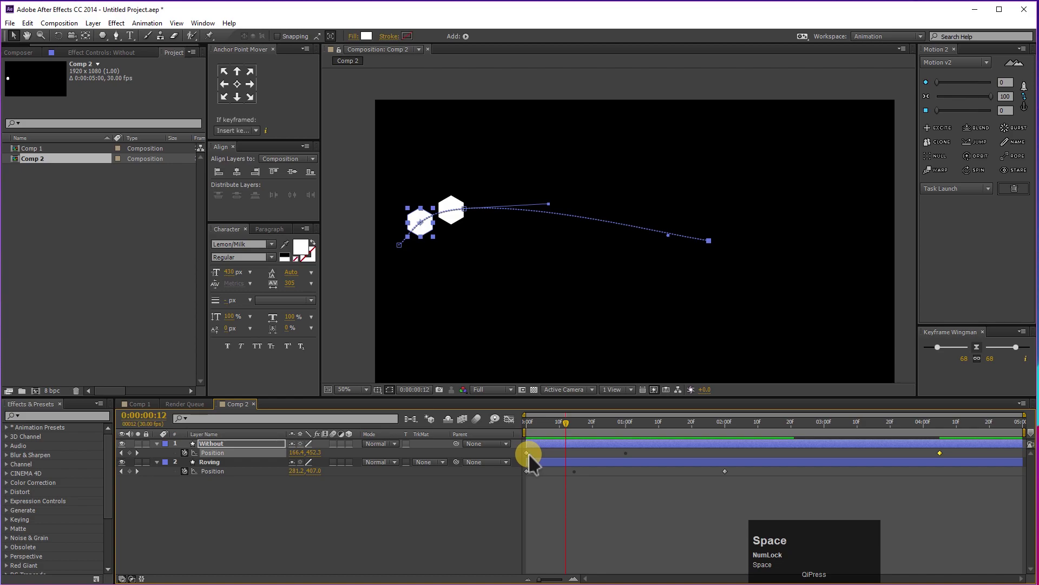
drag(536, 461, 887, 429)
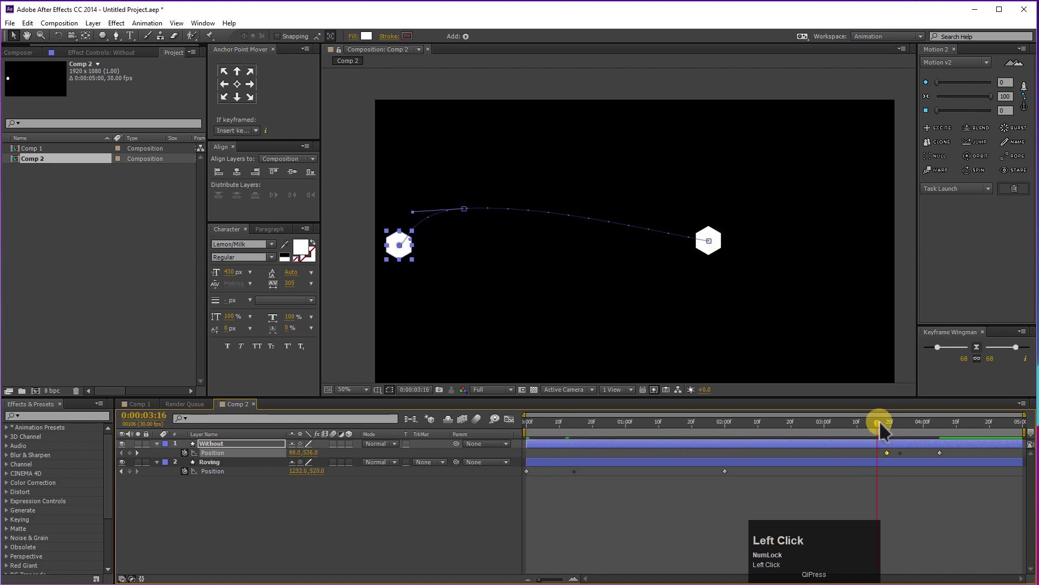
key(space)
click(900, 429)
key(space)
drag(901, 433, 375, 571)
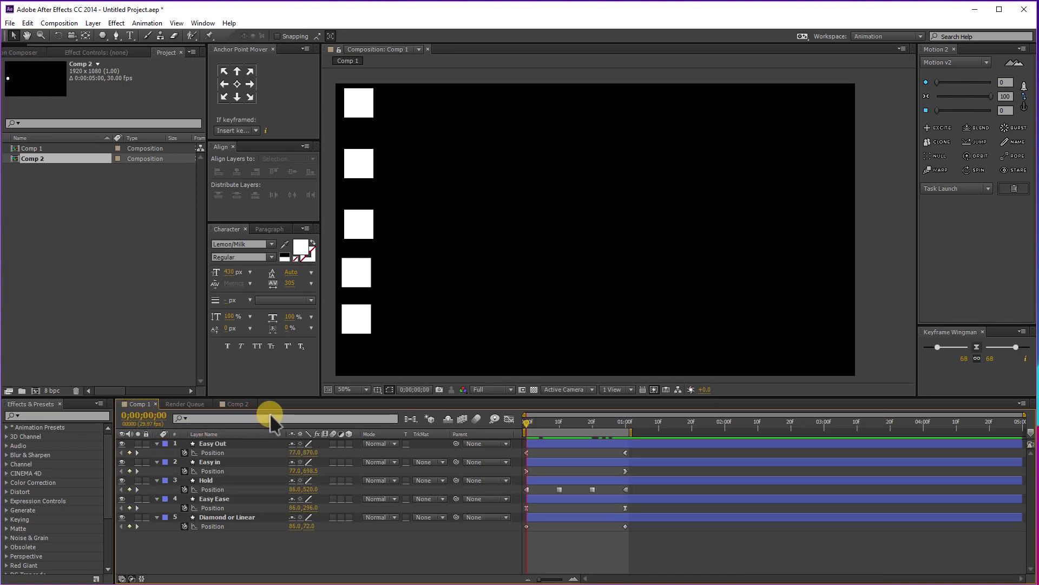
click(543, 435)
key(space)
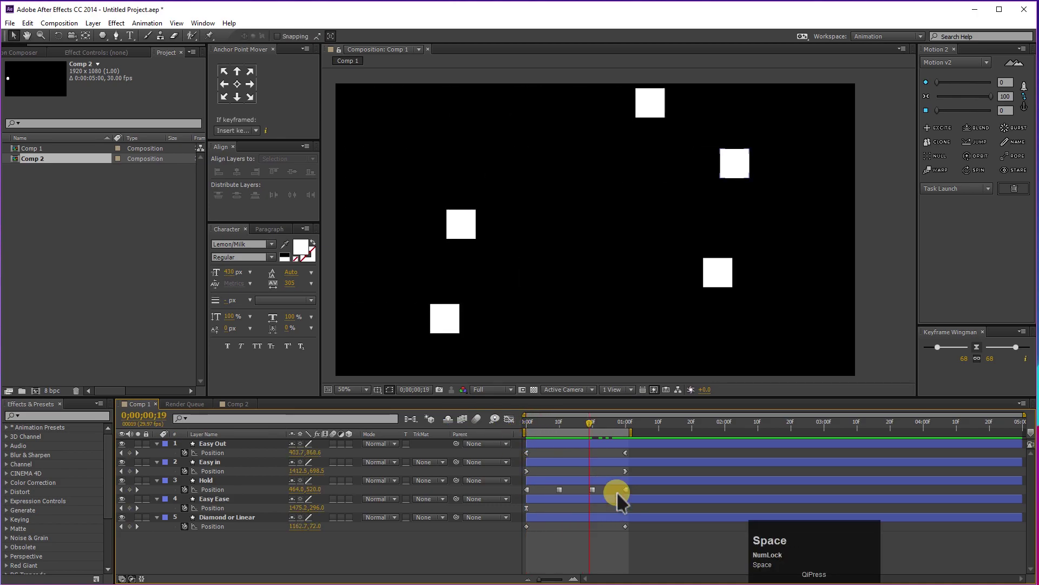
click(943, 345)
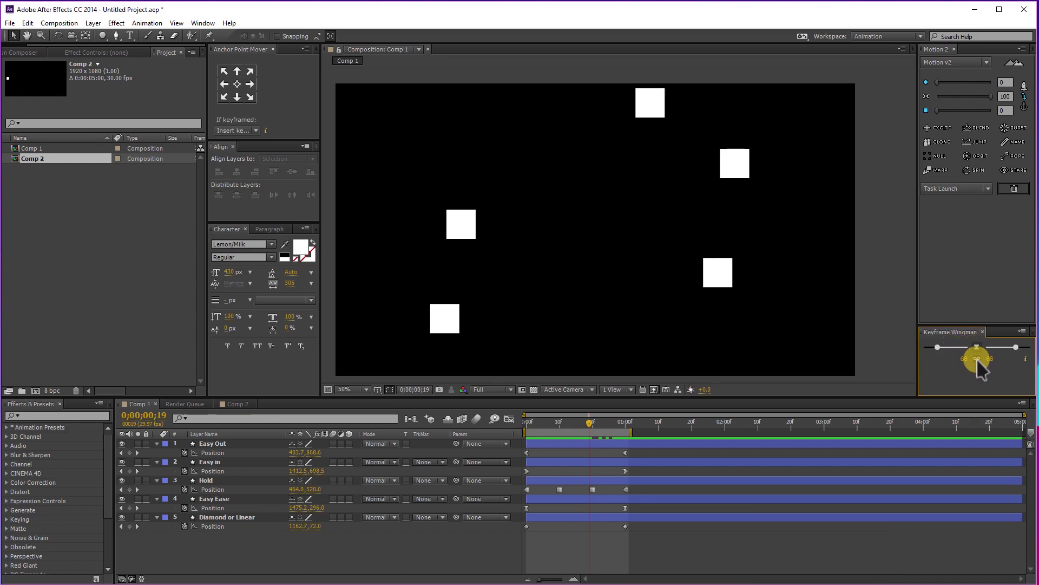
Delete the Without and Roving layers from Comp 2, leaving it empty.
click(288, 561)
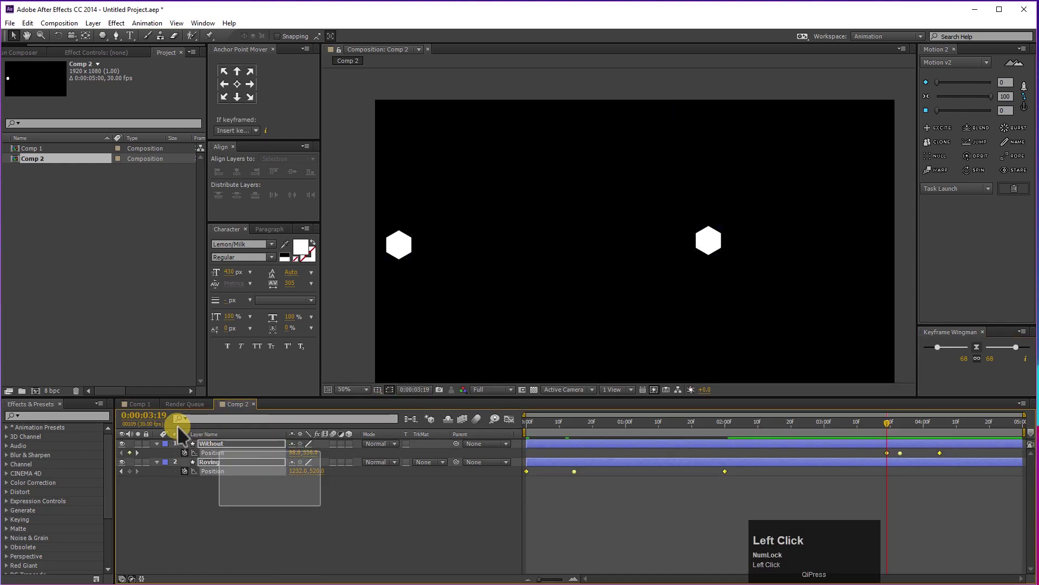
key(Delete)
click(284, 547)
Draw a white square top-left and set its first position keyframe at frame 0.
key(Delete)
drag(112, 50, 421, 305)
drag(421, 305, 587, 436)
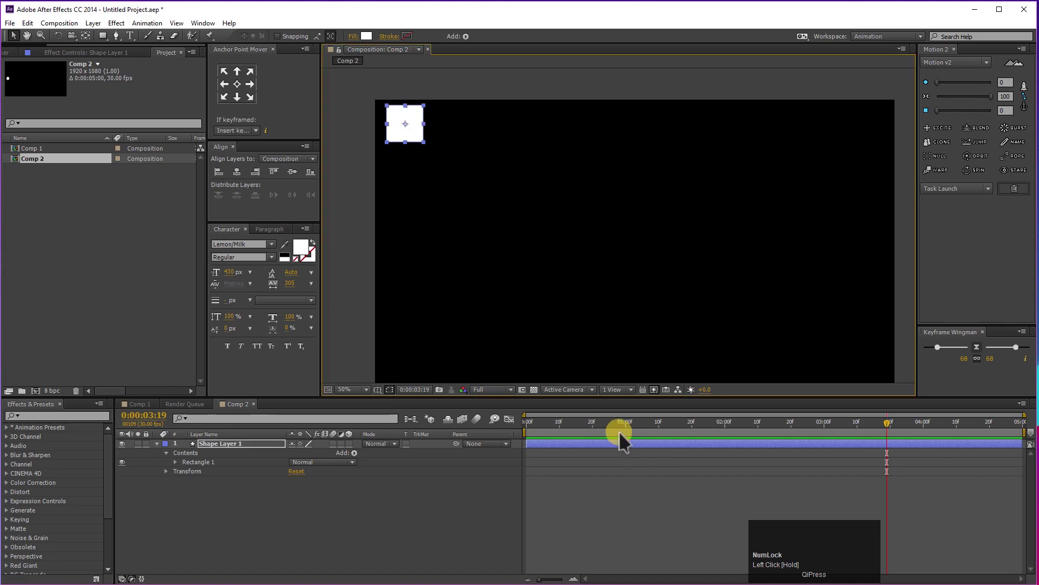
click(587, 437)
key(p)
click(192, 461)
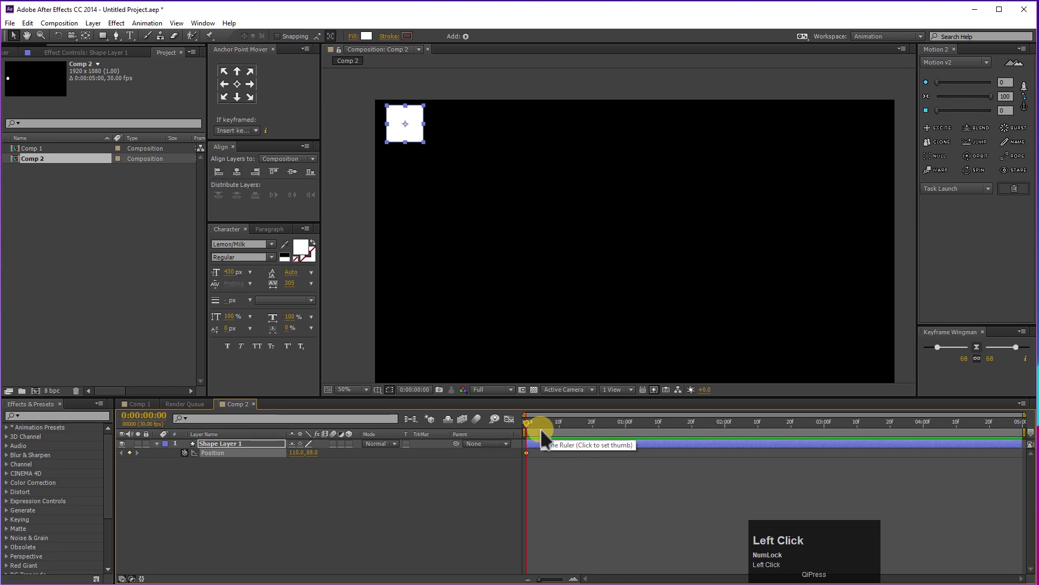
Add position keyframes at frames 10 and 20 moving the square right along the top.
drag(588, 436, 557, 431)
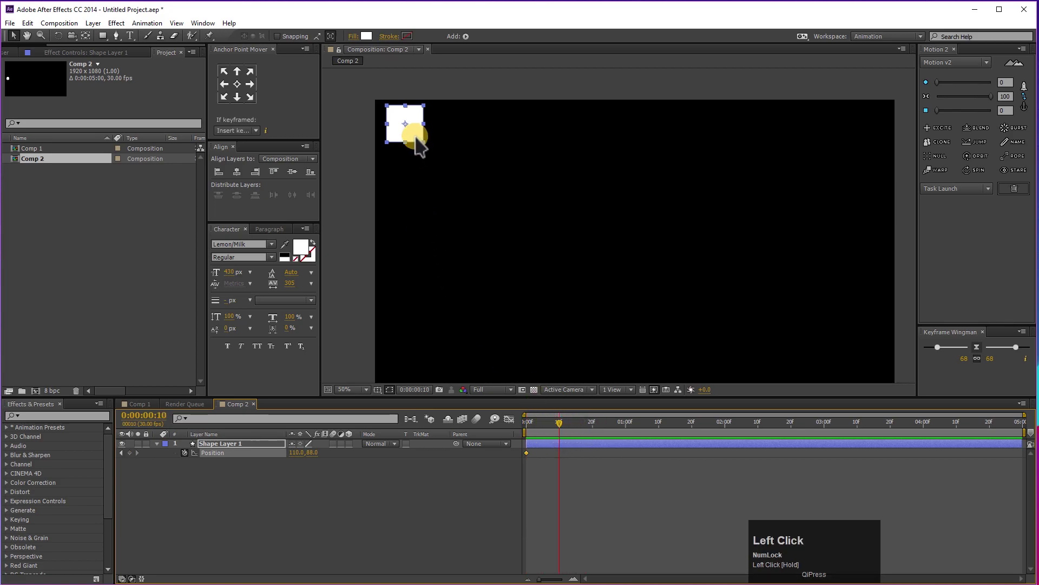
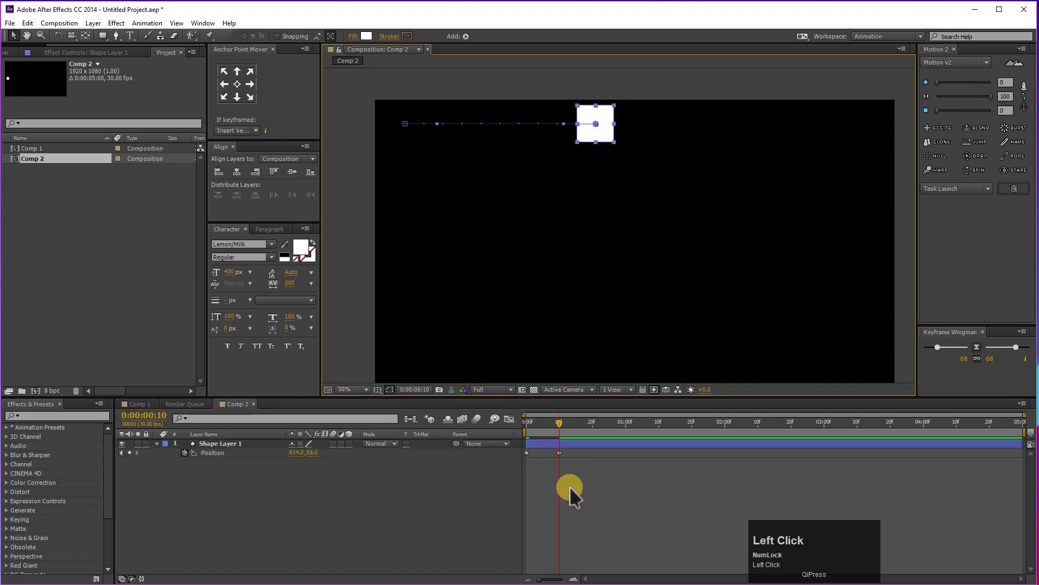
key(ctrl+z)
click(545, 436)
right_click(535, 462)
drag(575, 545, 578, 434)
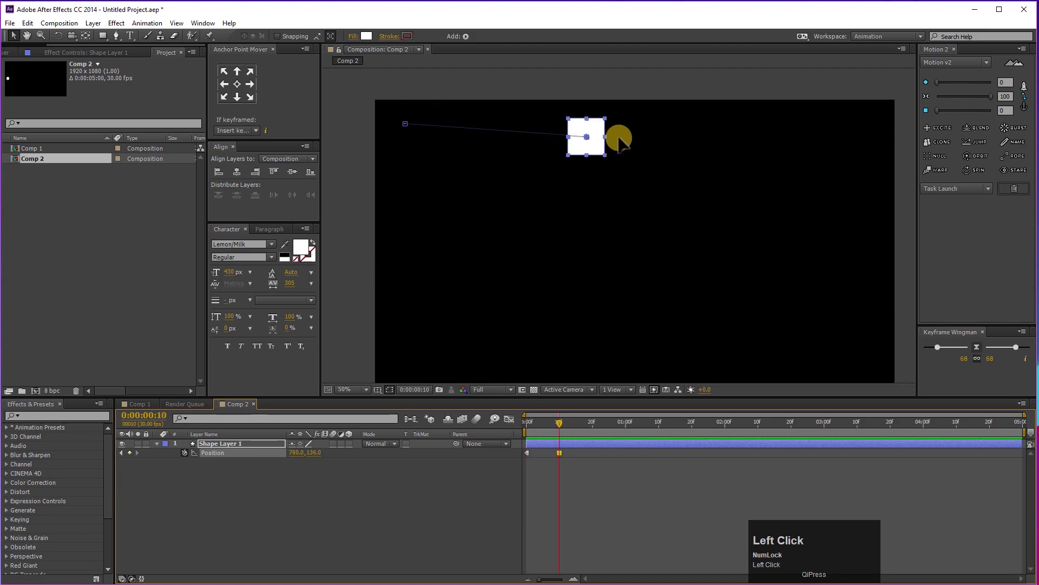
drag(578, 434, 625, 432)
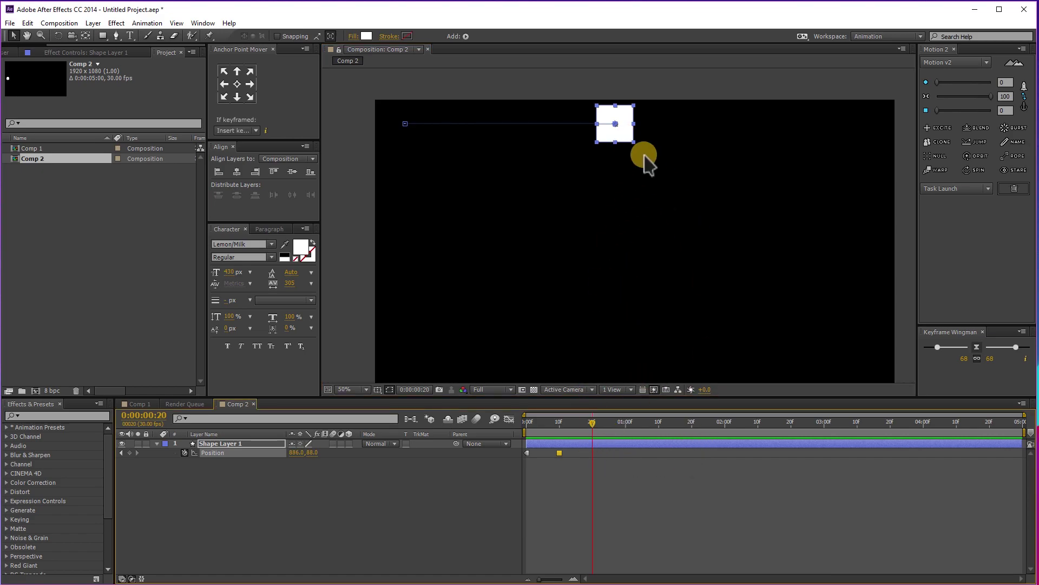
drag(632, 140, 562, 436)
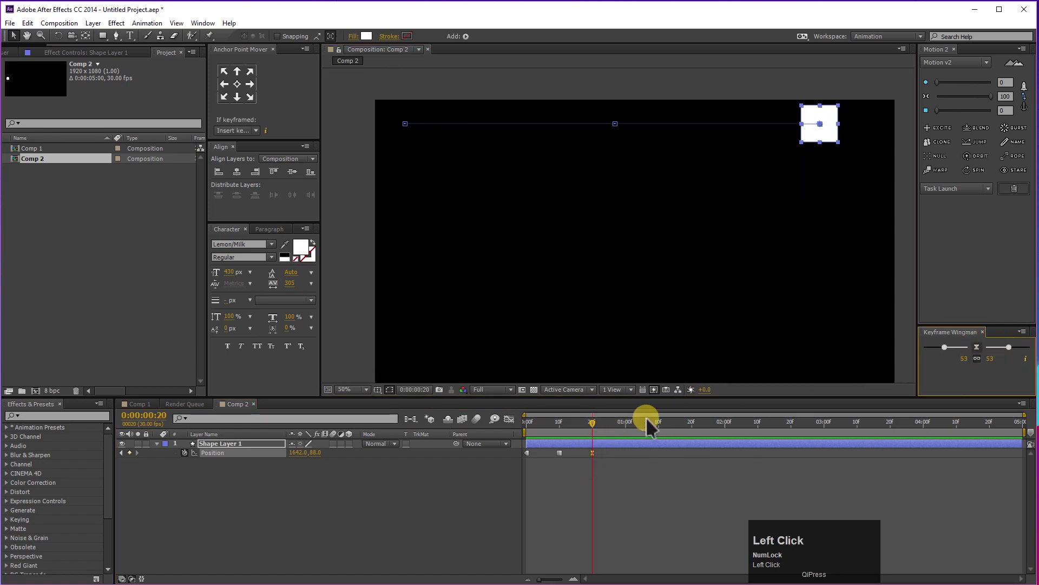
key(space)
drag(581, 438, 987, 363)
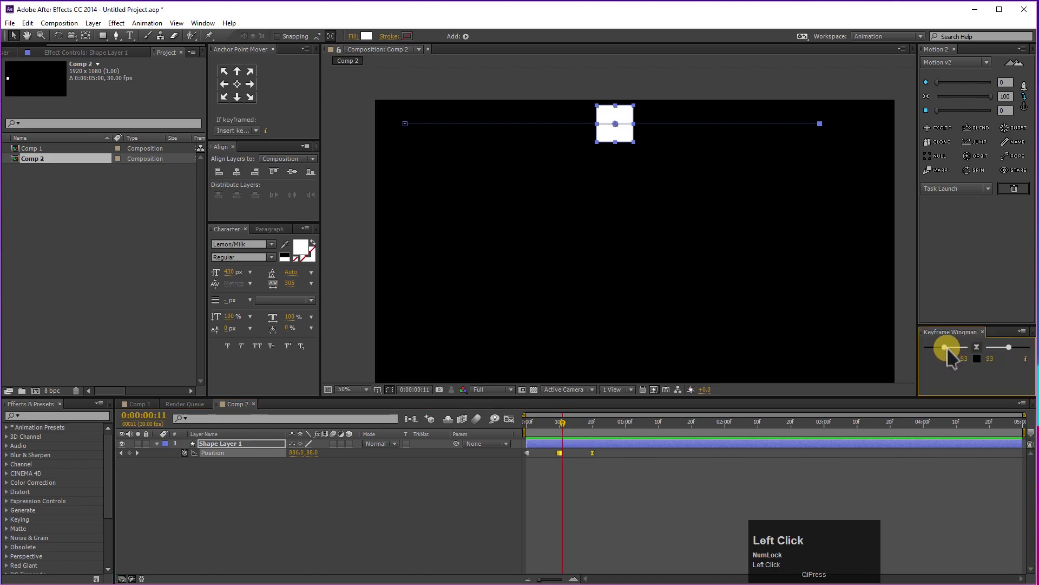
drag(1014, 355, 500, 431)
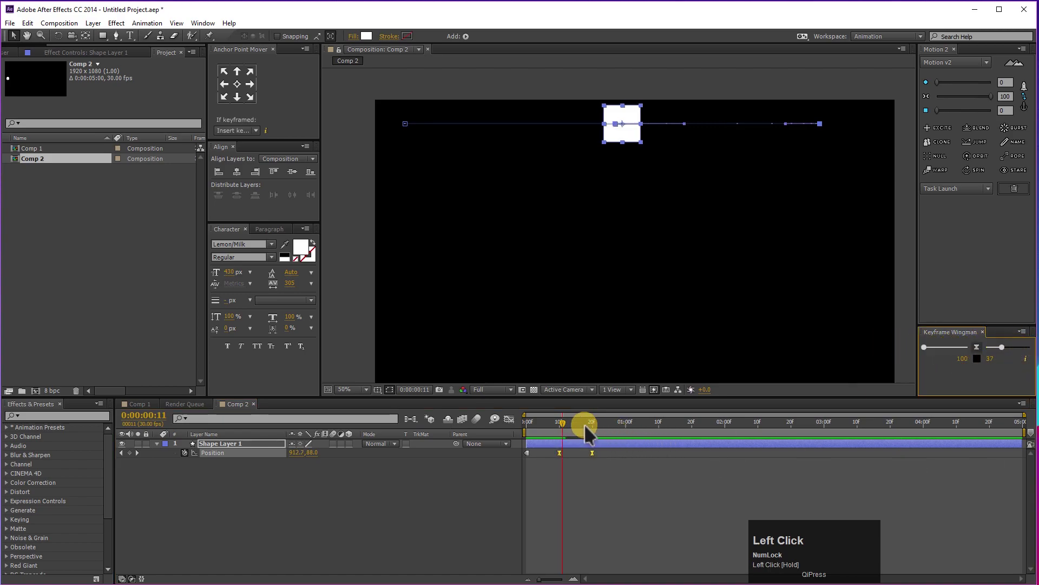
key(space)
drag(592, 438, 570, 439)
key(space)
drag(591, 441, 562, 434)
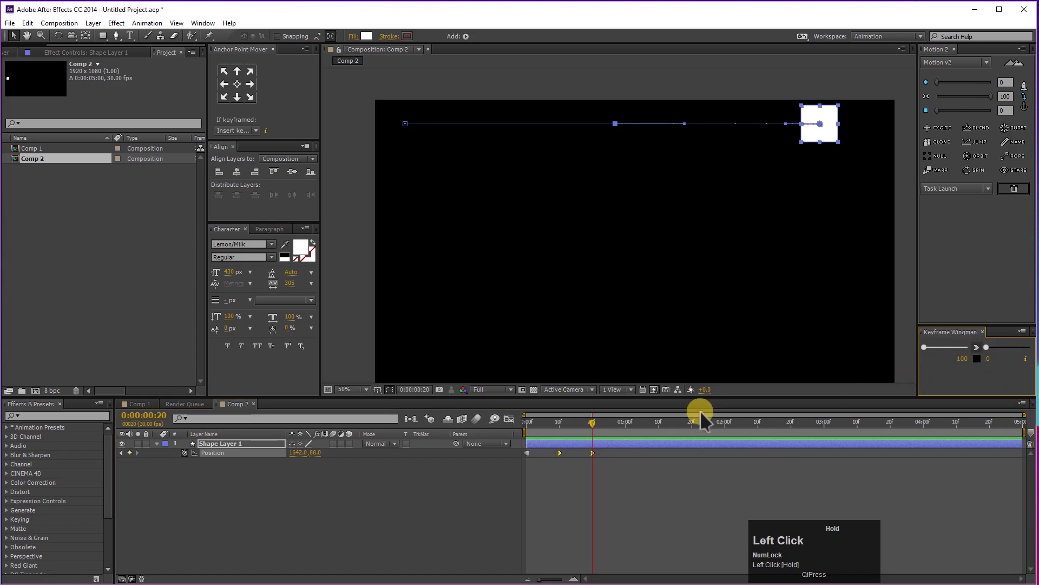
key(space)
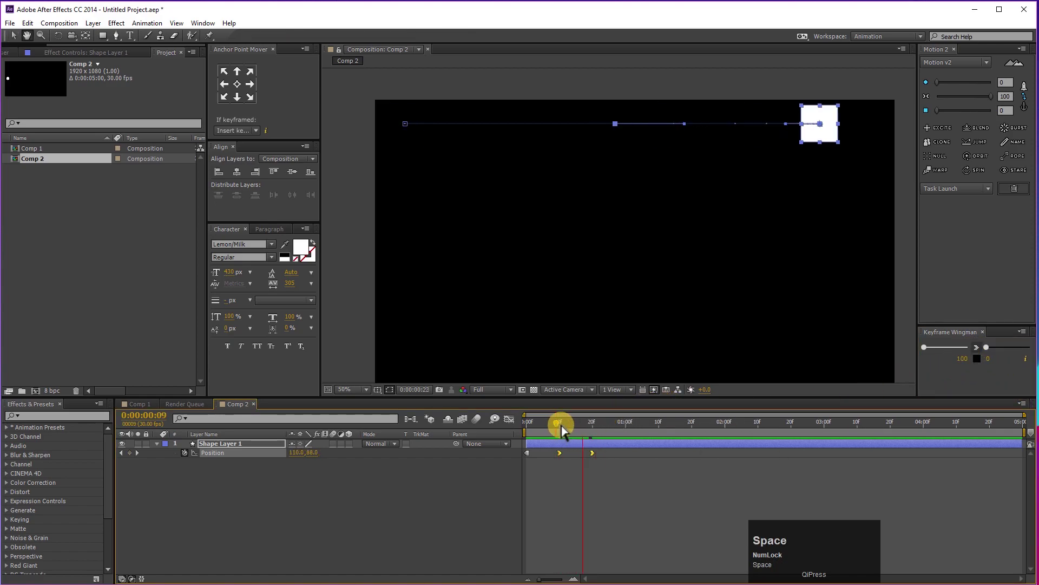
click(584, 436)
key(space)
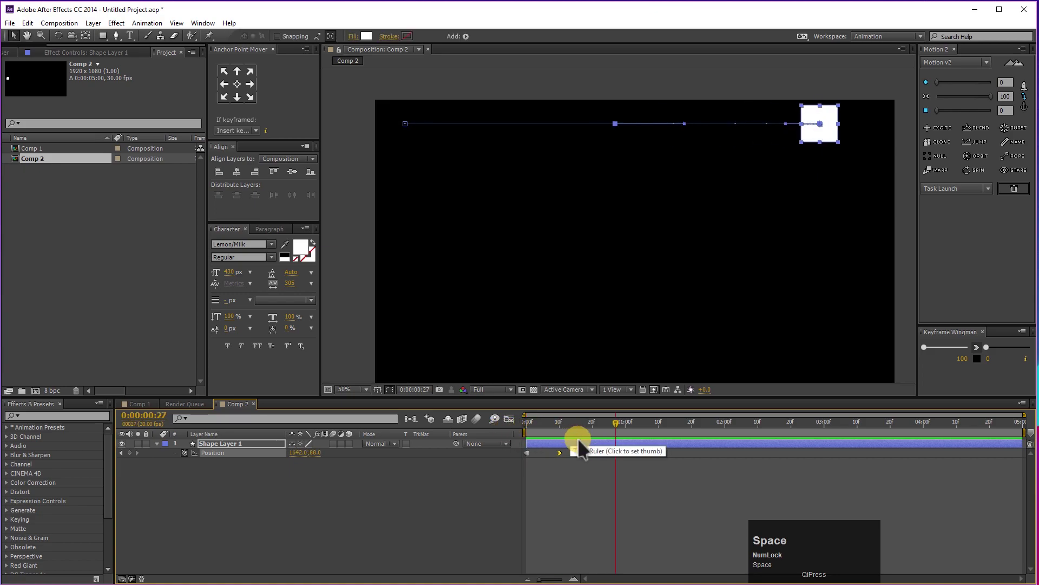
At one second move the square to the bottom-right and straighten the vertical motion path.
drag(585, 438, 654, 141)
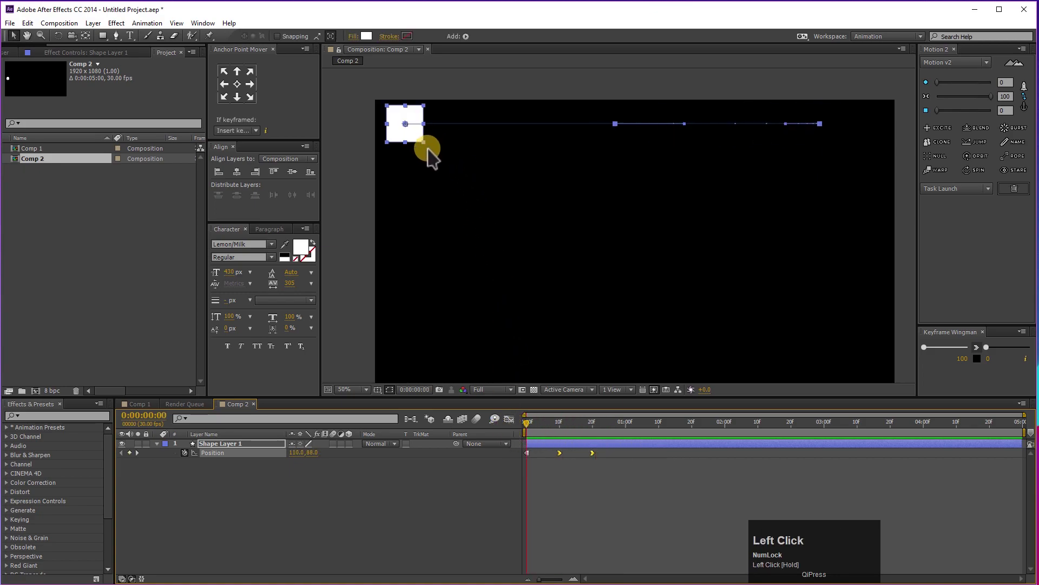
key(space)
drag(624, 432, 123, 45)
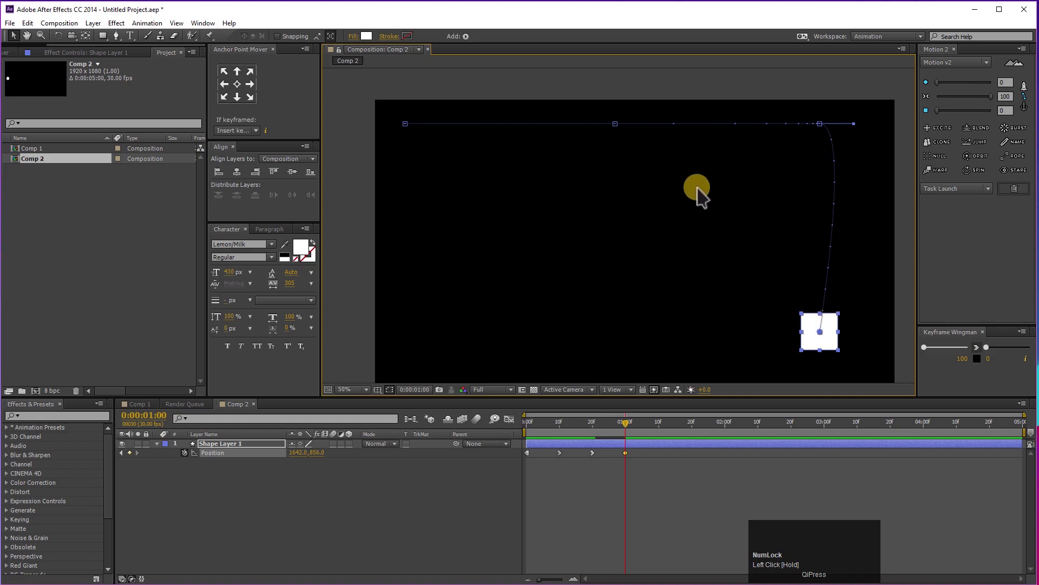
click(123, 45)
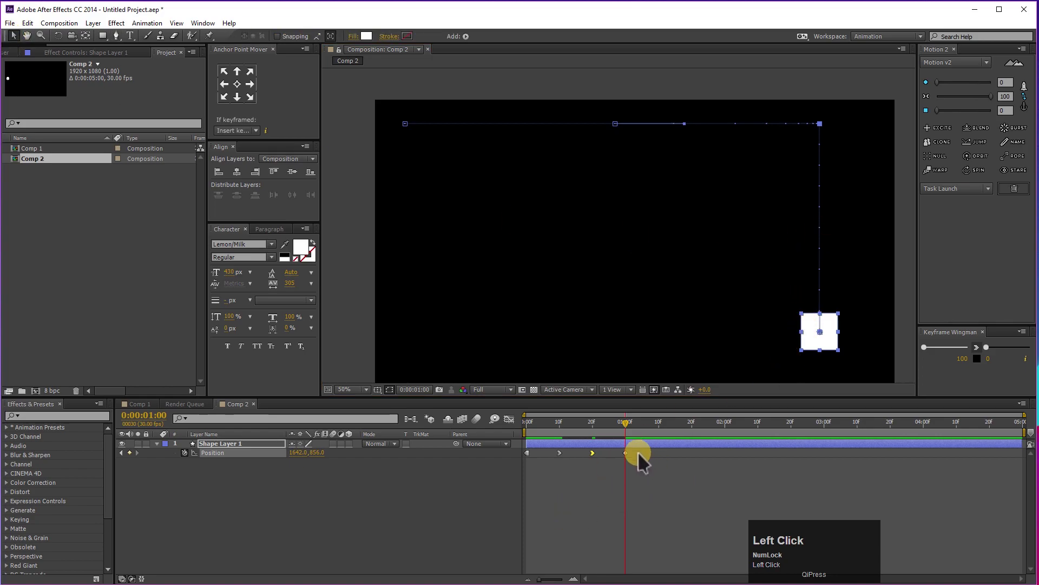
Set the top-right corner keyframe's linked in and out ease influence to 100% via Keyframe Wingman.
drag(635, 464, 935, 358)
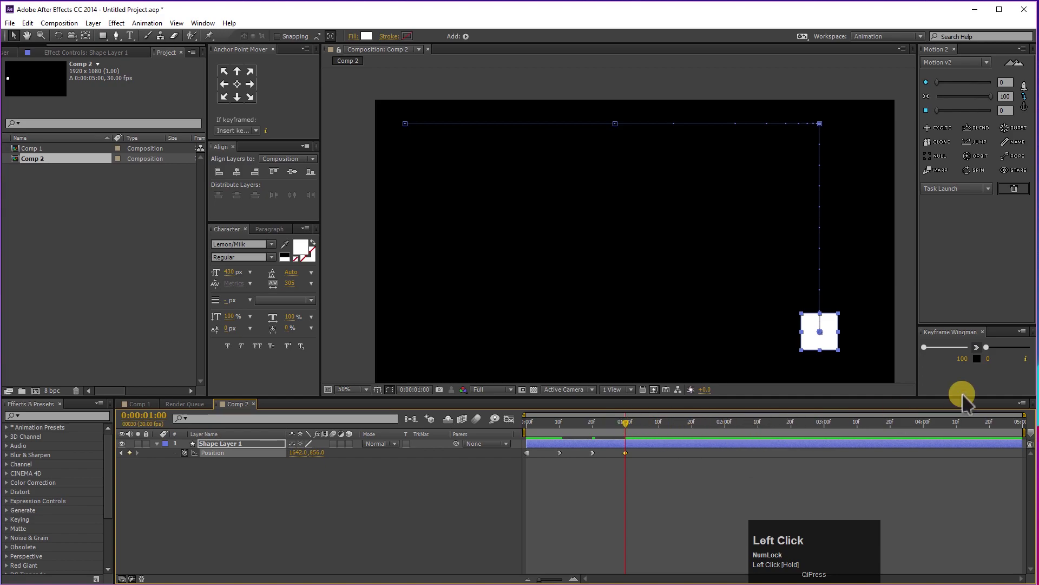
drag(935, 358, 975, 356)
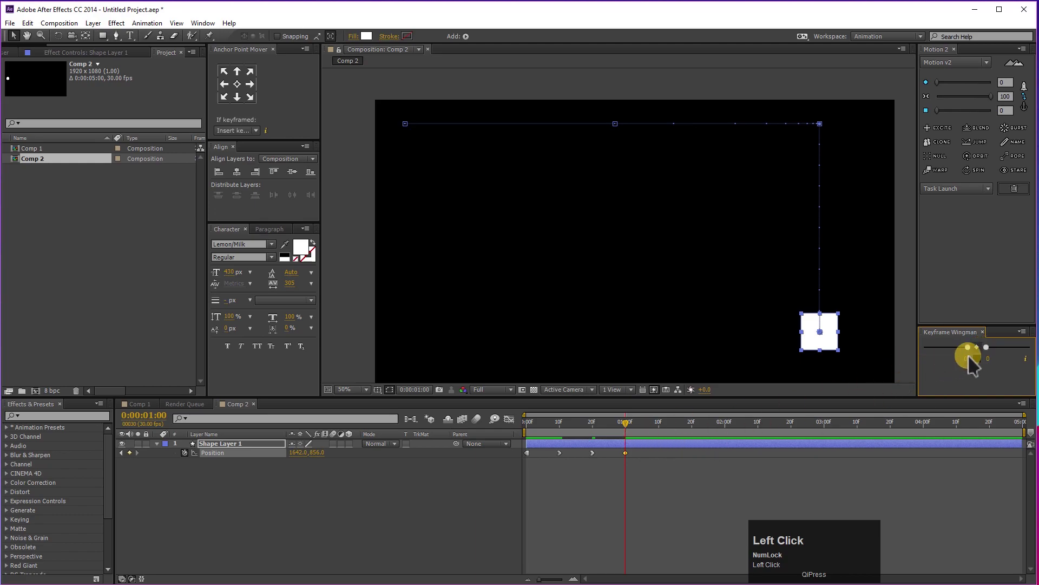
drag(999, 357, 594, 439)
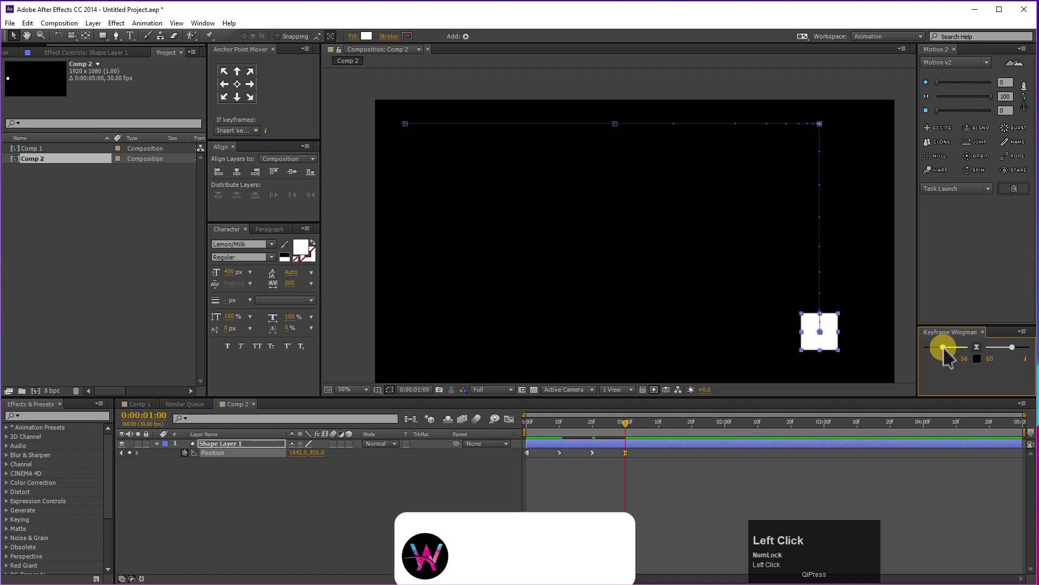
key(space)
drag(615, 439, 498, 434)
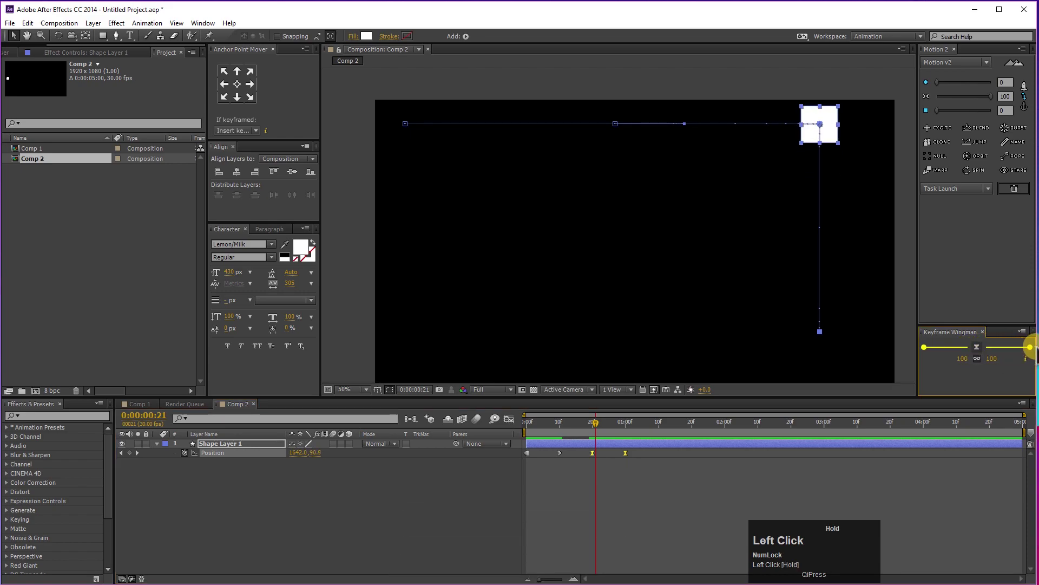
Preview and scrub through the square's eased motion around the corner.
key(space)
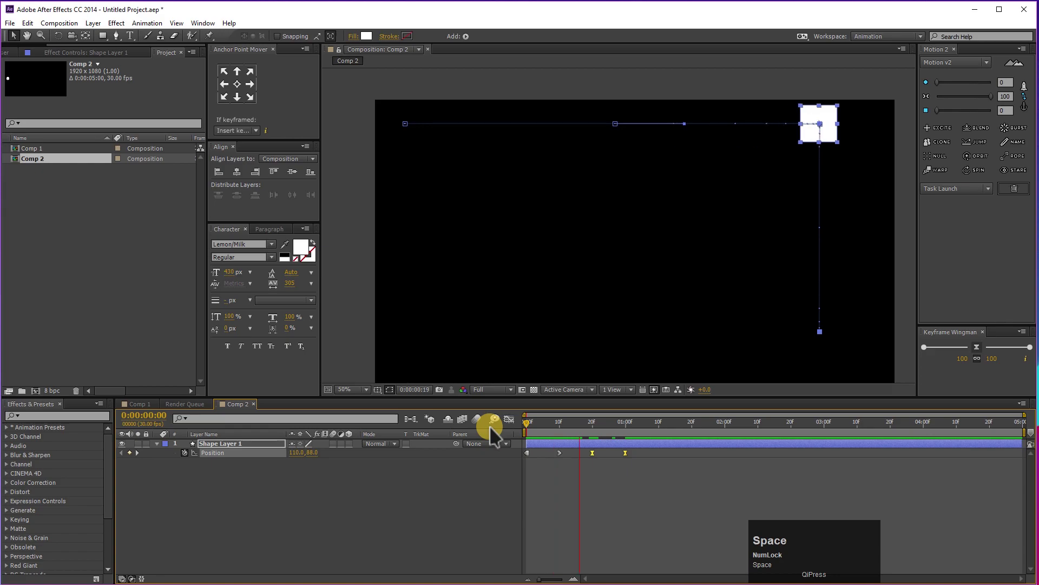
drag(629, 425, 668, 462)
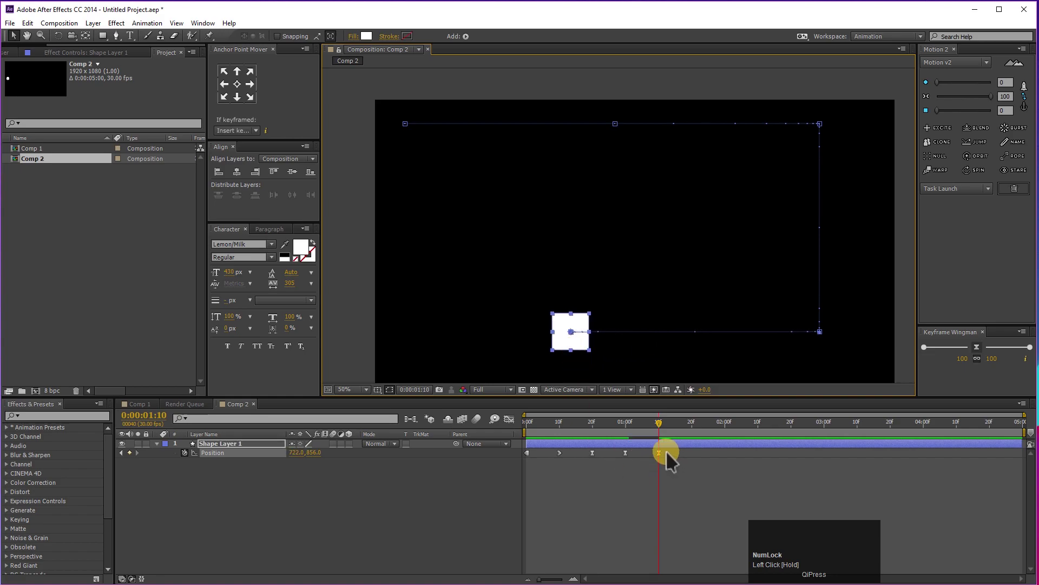
At 0:00:01:20 move the square to the bottom-left corner and ease the keyframe 41% on both sides.
right_click(668, 462)
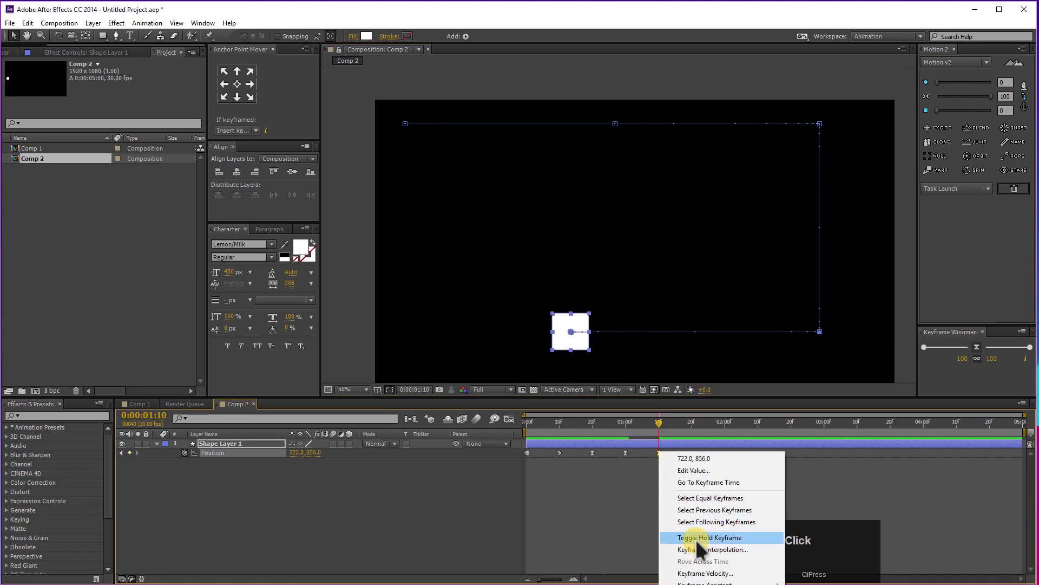
drag(701, 549, 728, 487)
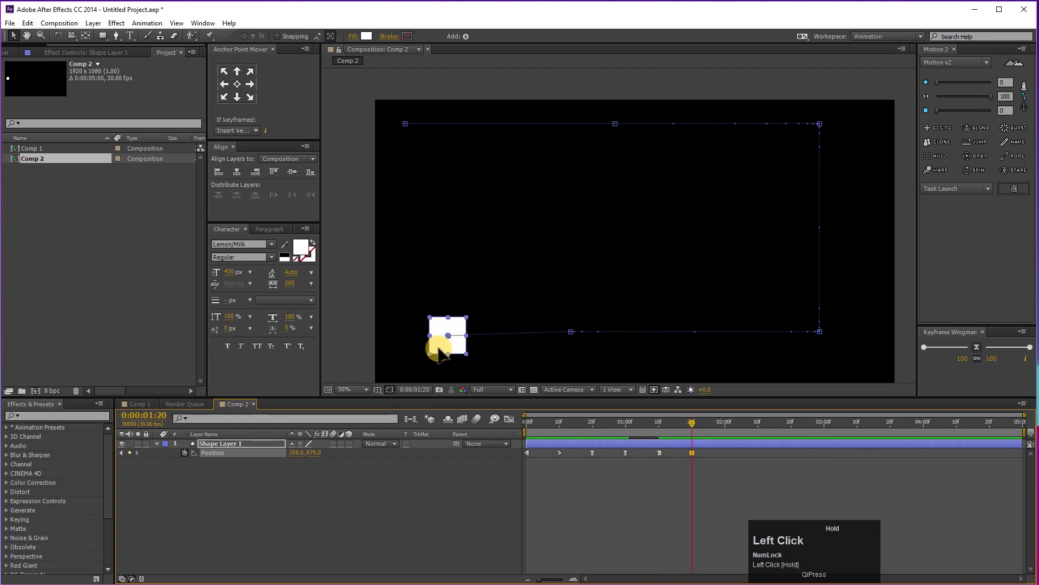
drag(728, 486, 656, 430)
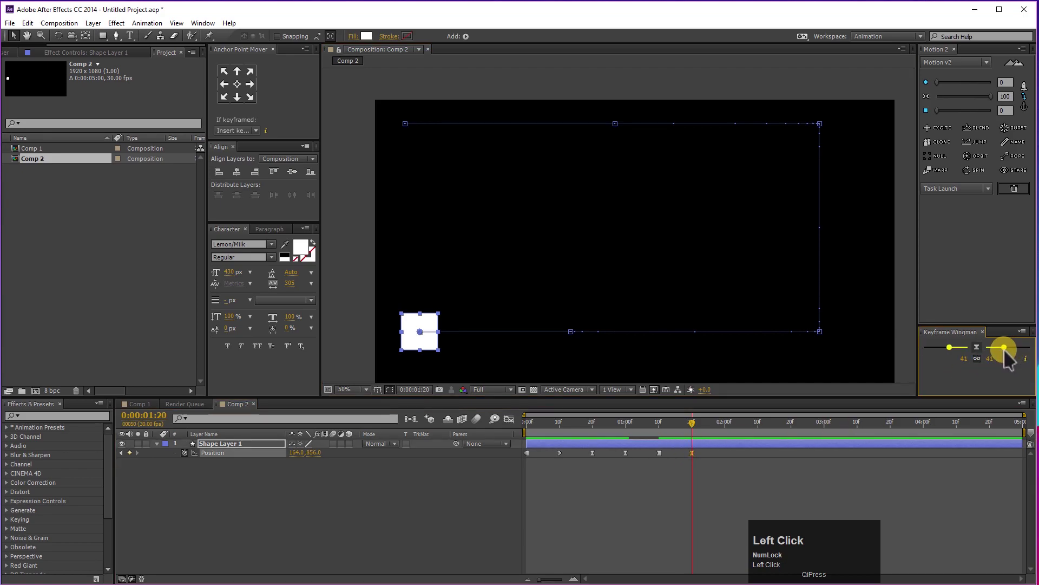
key(space)
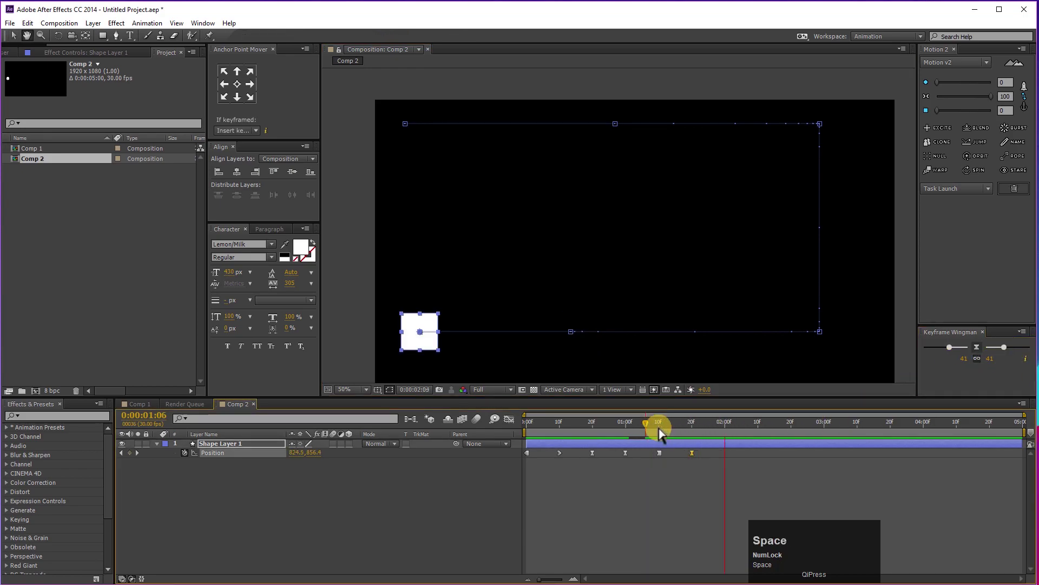
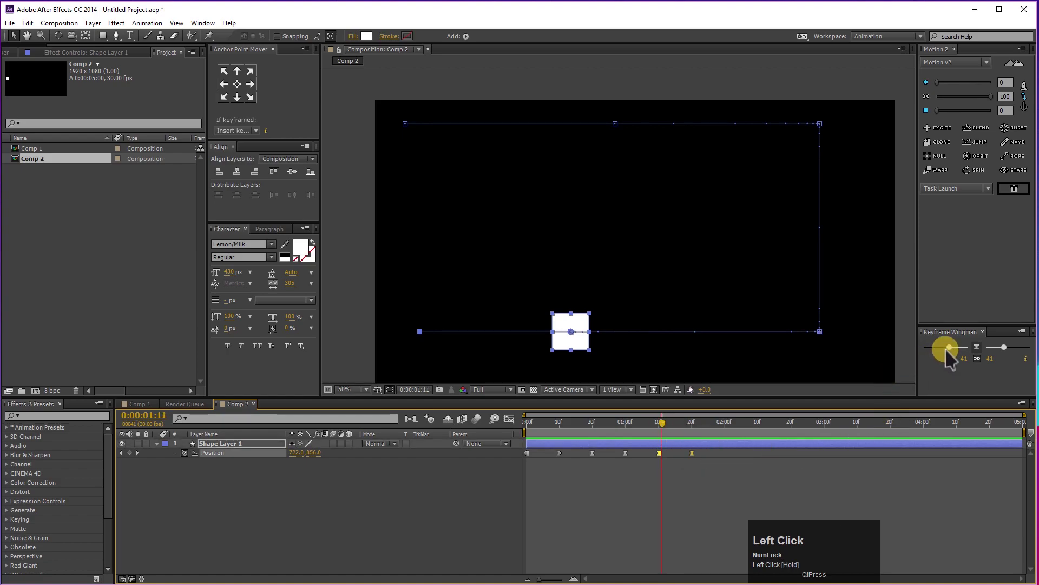
Raise the linked Keyframe Wingman ease influence to 60% on both sides.
key(ctrl+z)
drag(682, 434, 689, 463)
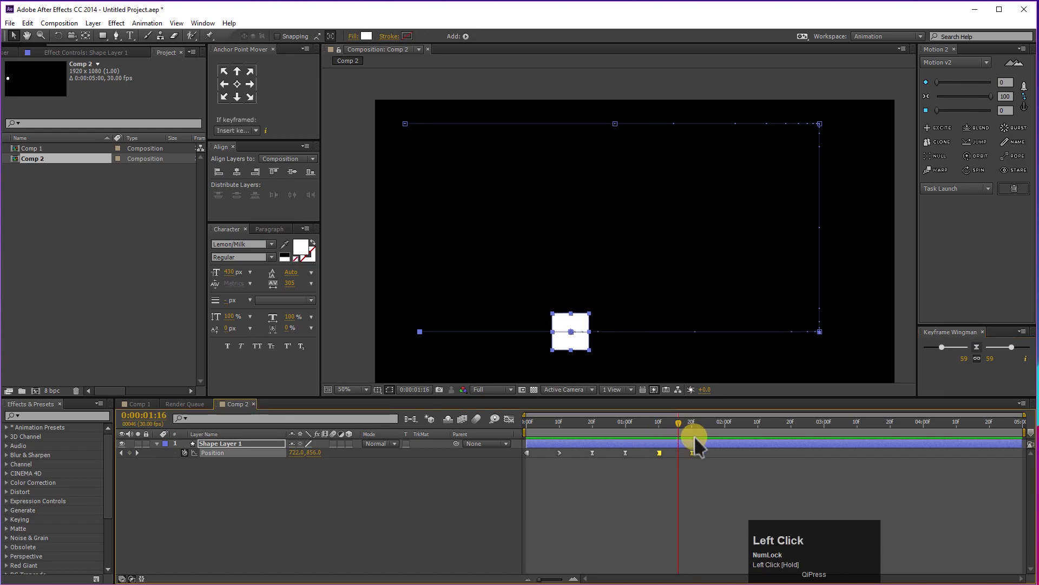
key(ctrl+z)
drag(704, 472, 658, 434)
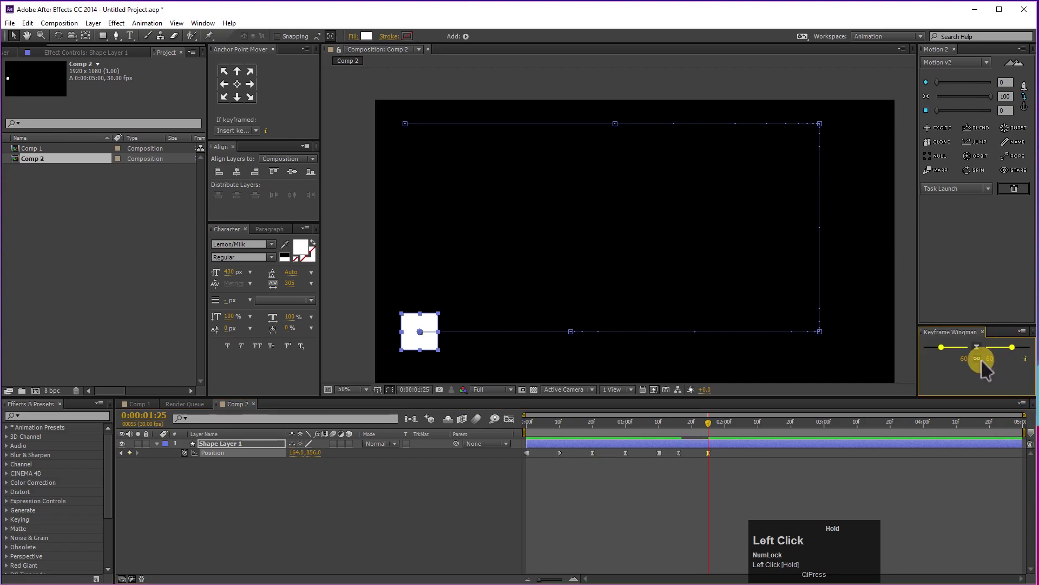
Preview and scrub through the finished eased animation to the bottom-left corner.
key(space)
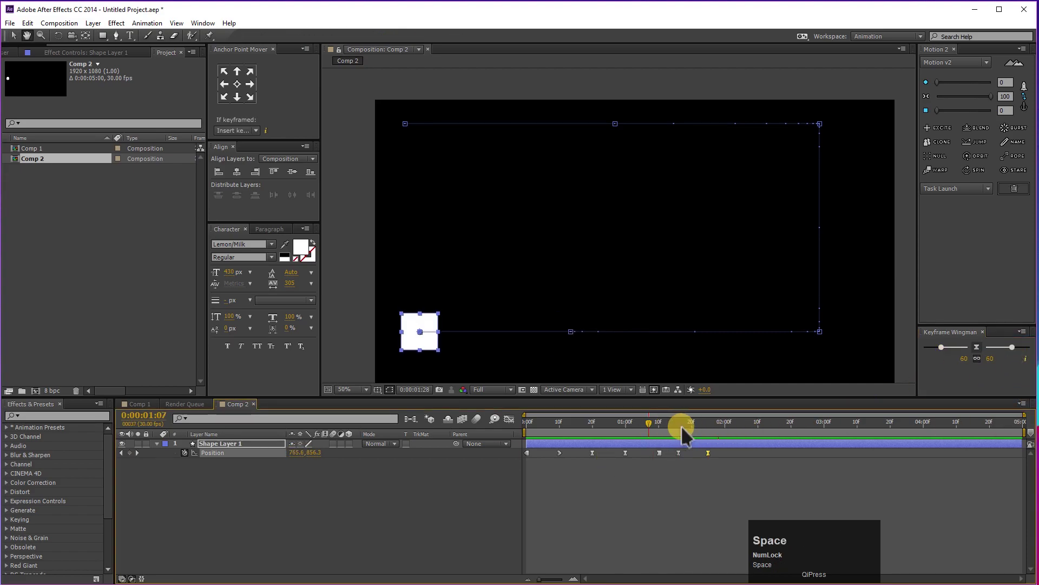
drag(691, 435, 530, 448)
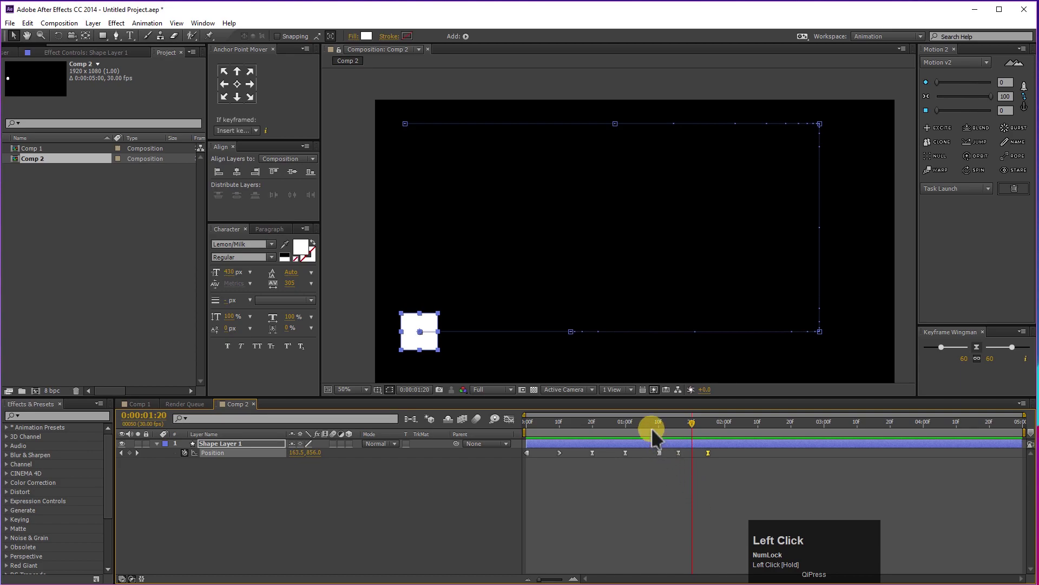
key(space)
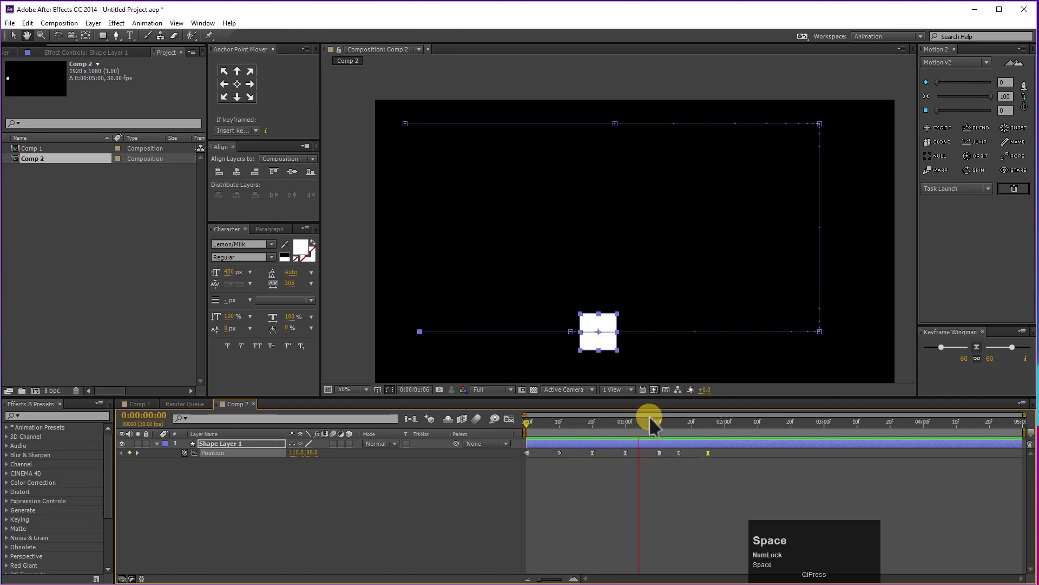
drag(623, 436, 541, 506)
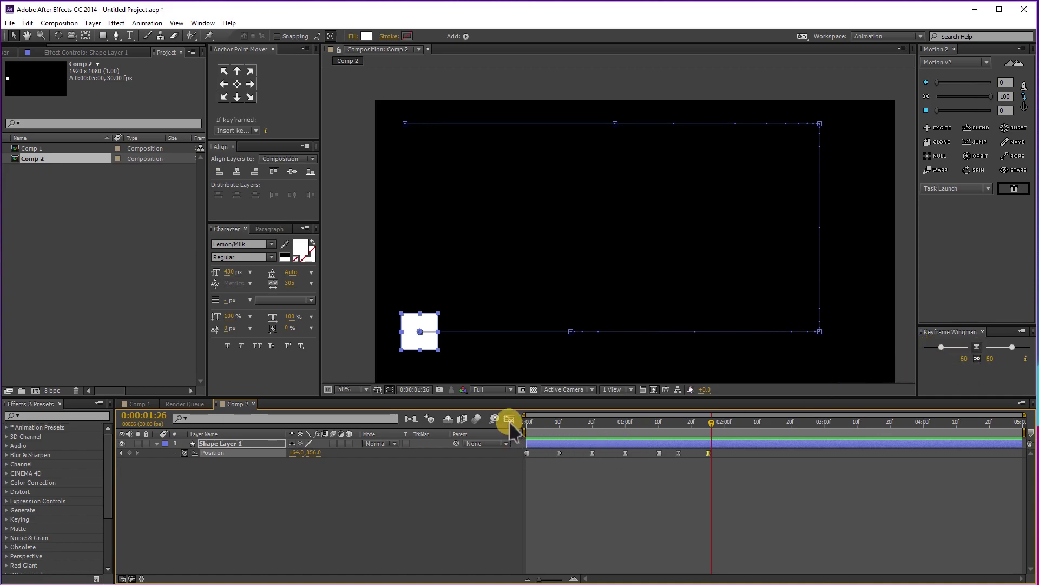
click(541, 506)
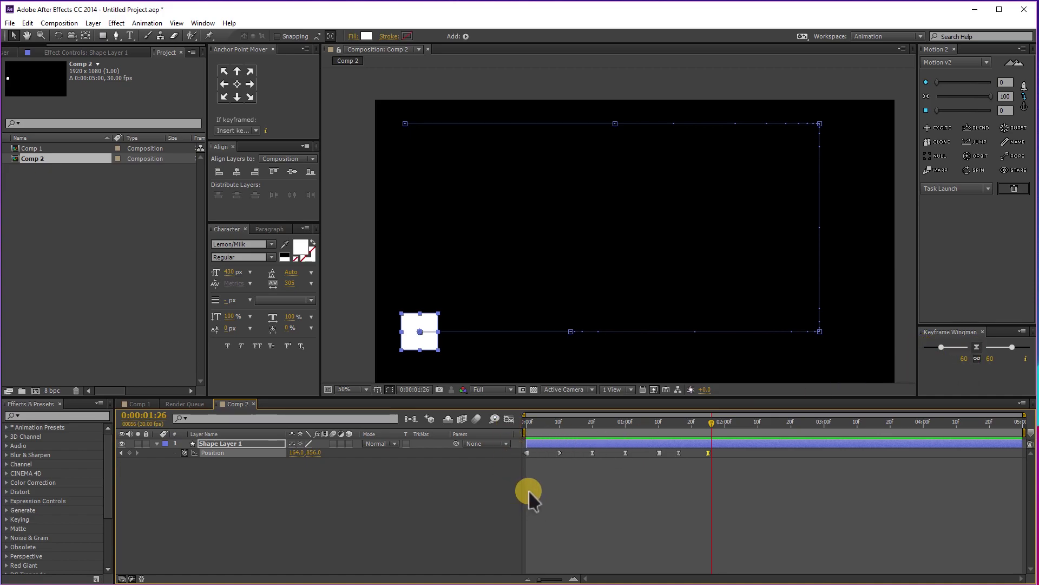